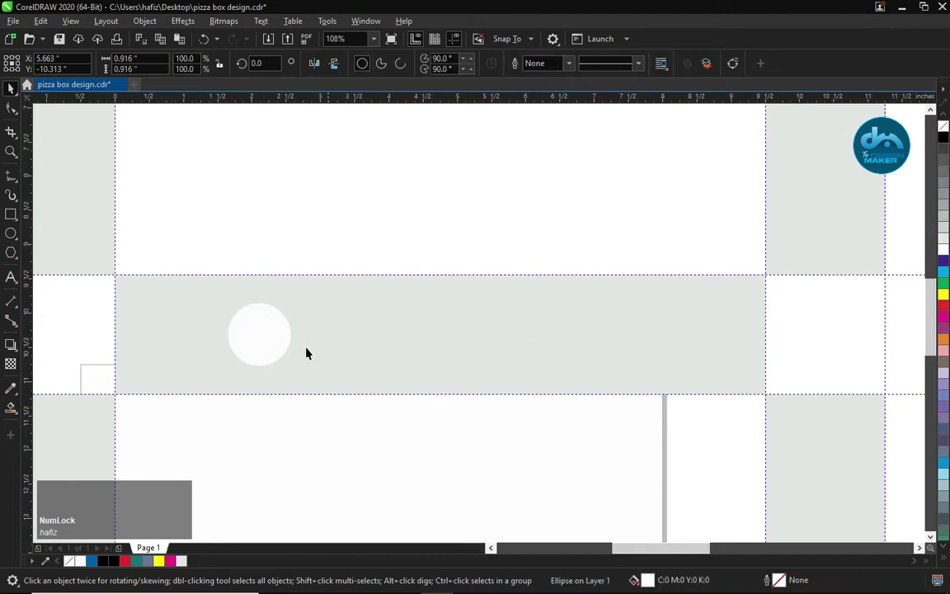
Step: Duplicate the finger-hole circle and position the pair symmetrically on the grey flap strip
left_click(268, 338)
key("ctrl+g")
left_click(363, 332)
key("c")
left_click(437, 311)
key("ctrl+u")
Step: Zoom out to show the whole front panel of the pizza box layout
key("F4")
left_click(385, 307)
key("F2")
left_click(252, 323)
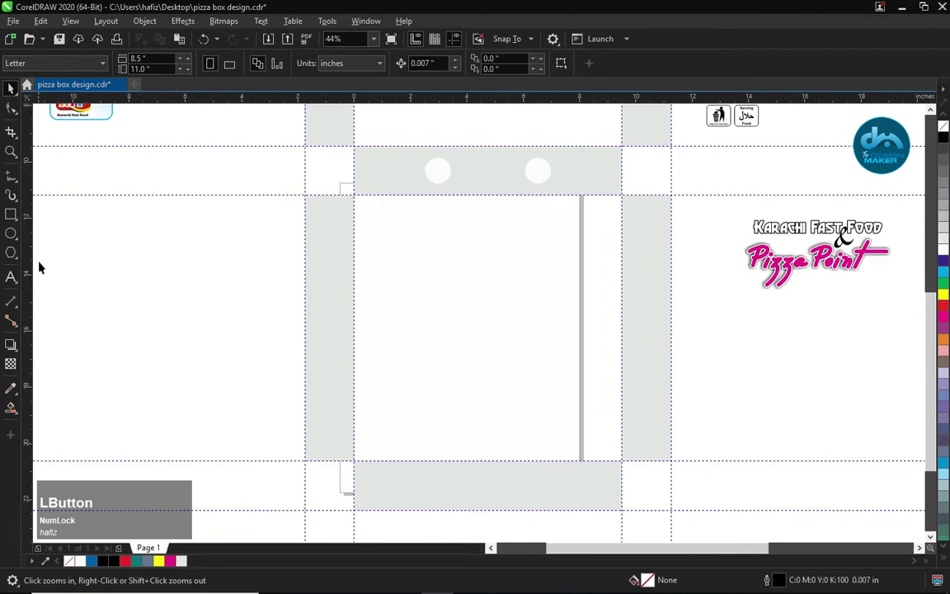
left_click(850, 230)
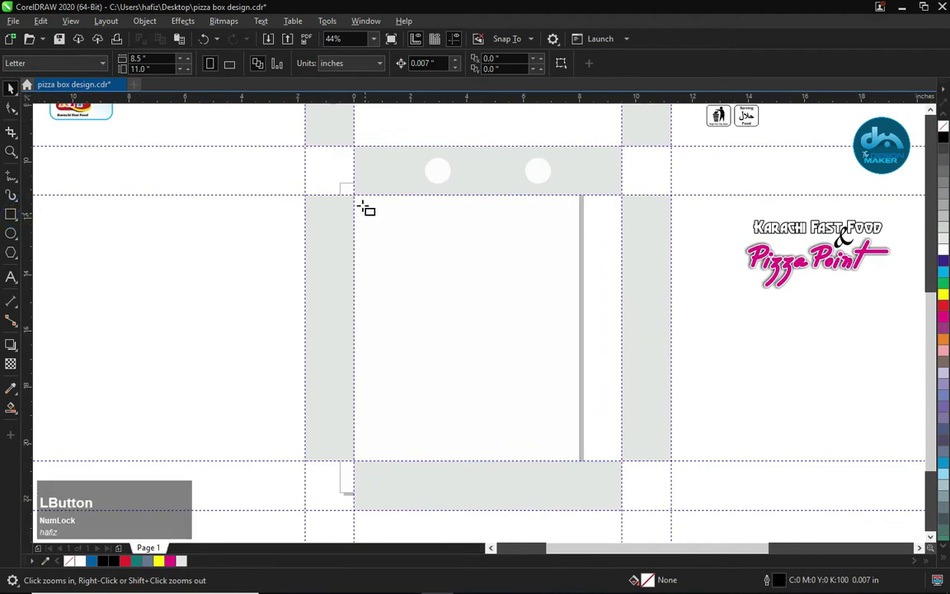
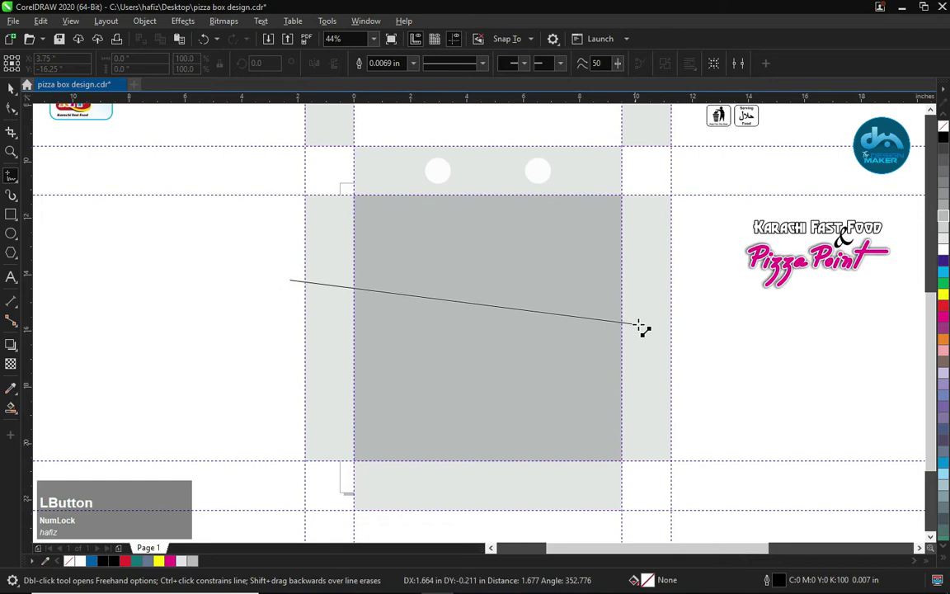
Step: Draw a slanted line across the front panel and cut the panel into two pieces along it
key("space")
left_click(850, 230)
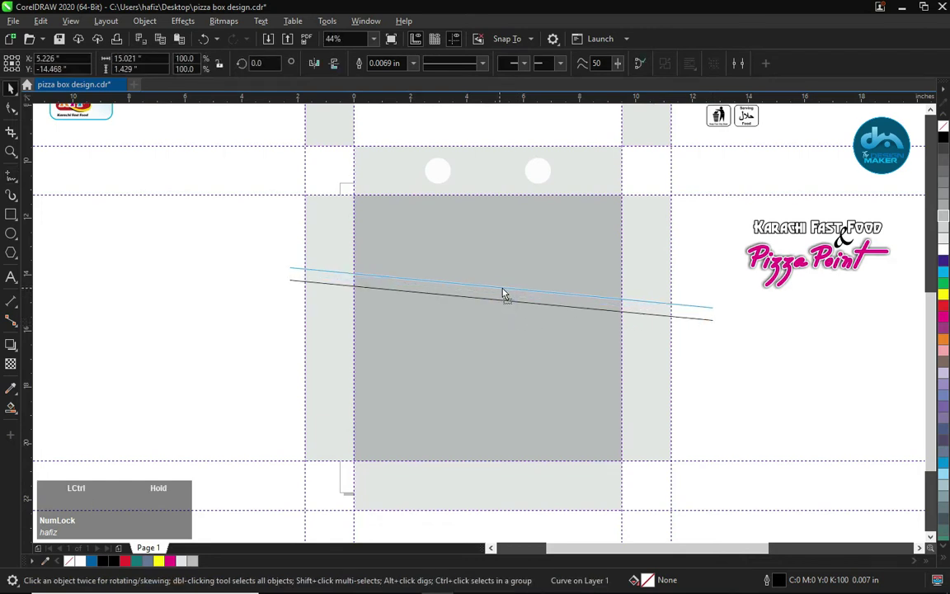
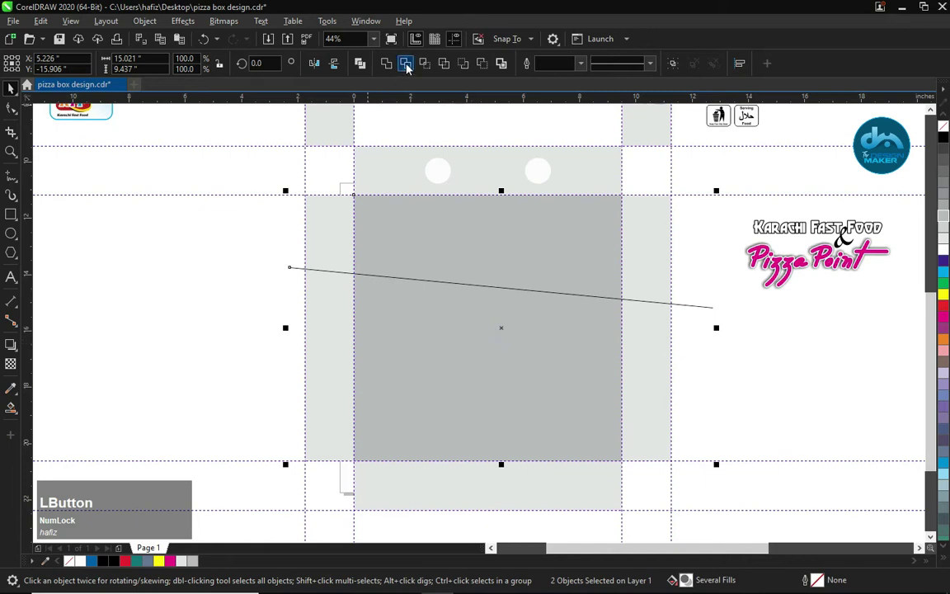
key("ctrl+k")
left_click(696, 336)
key("Delete")
left_click(535, 357)
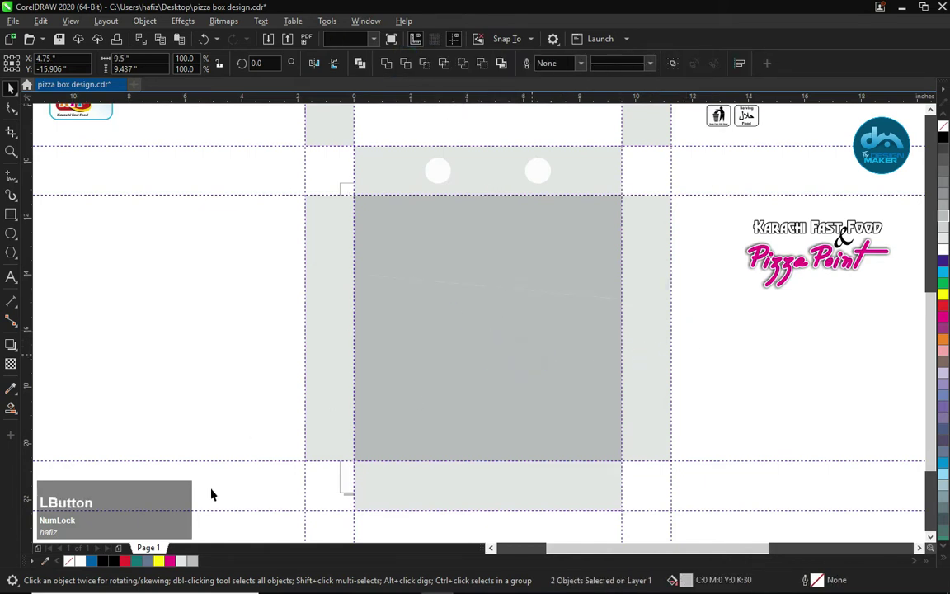
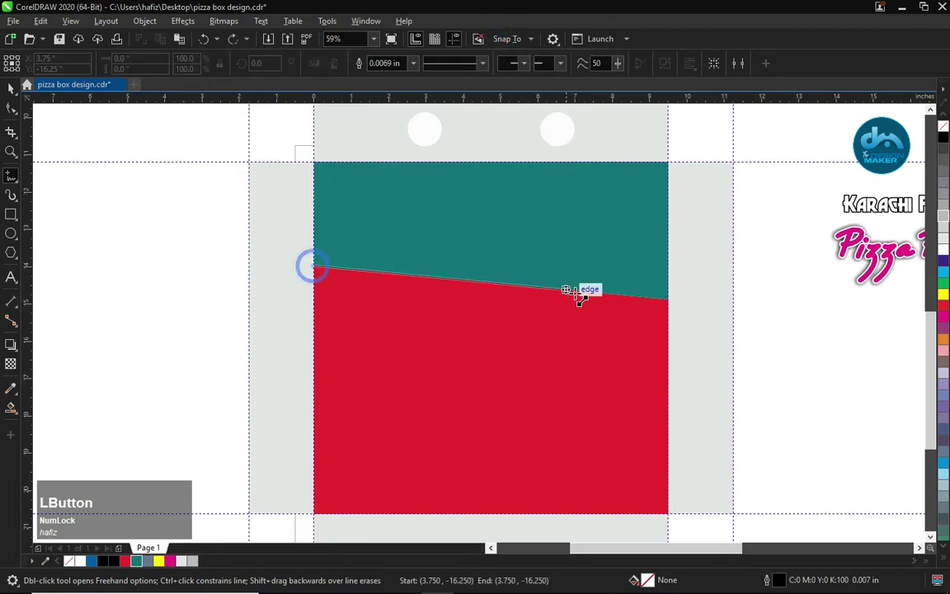
Step: Draw a line along the teal–red boundary and give it a 0.04 in white outline
key("space")
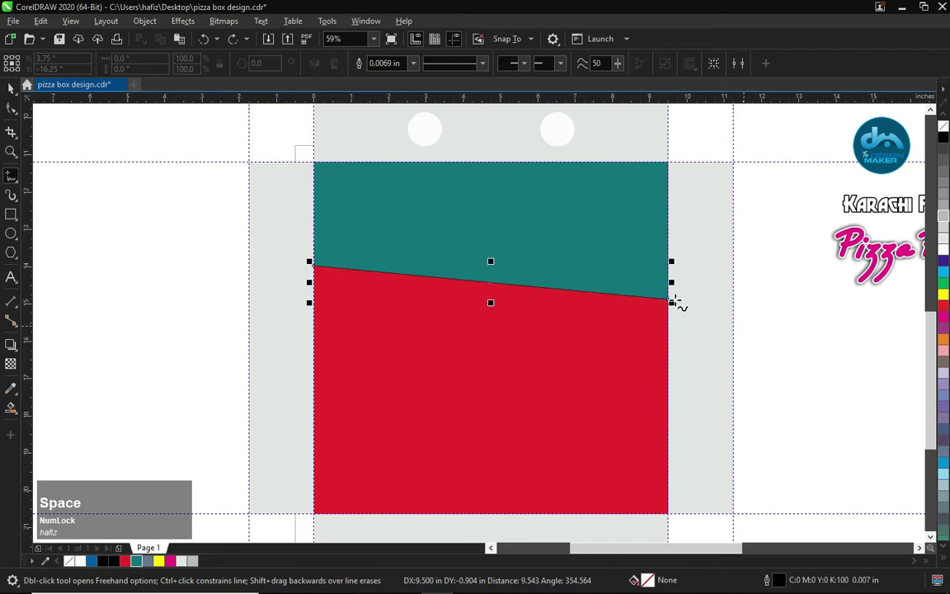
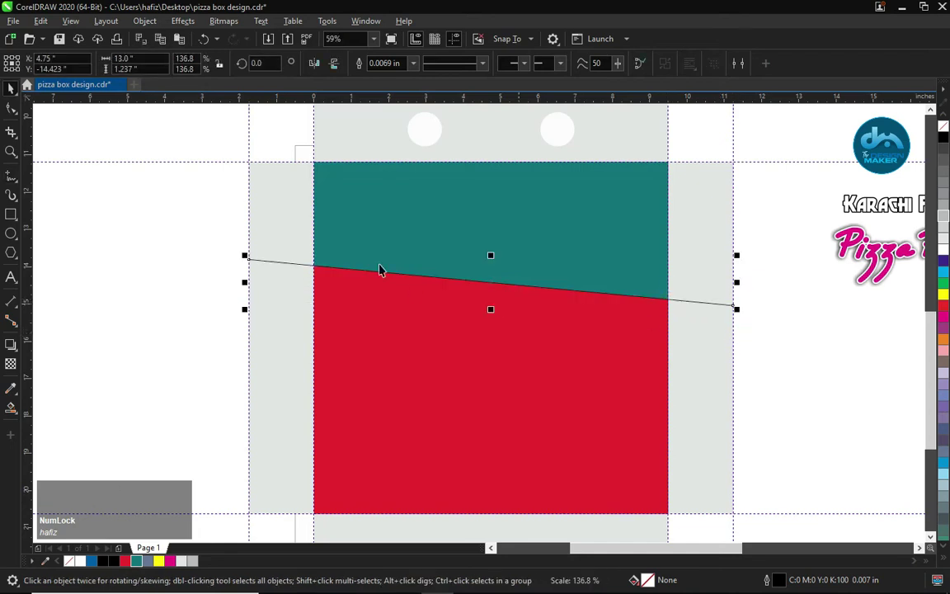
left_click(524, 47)
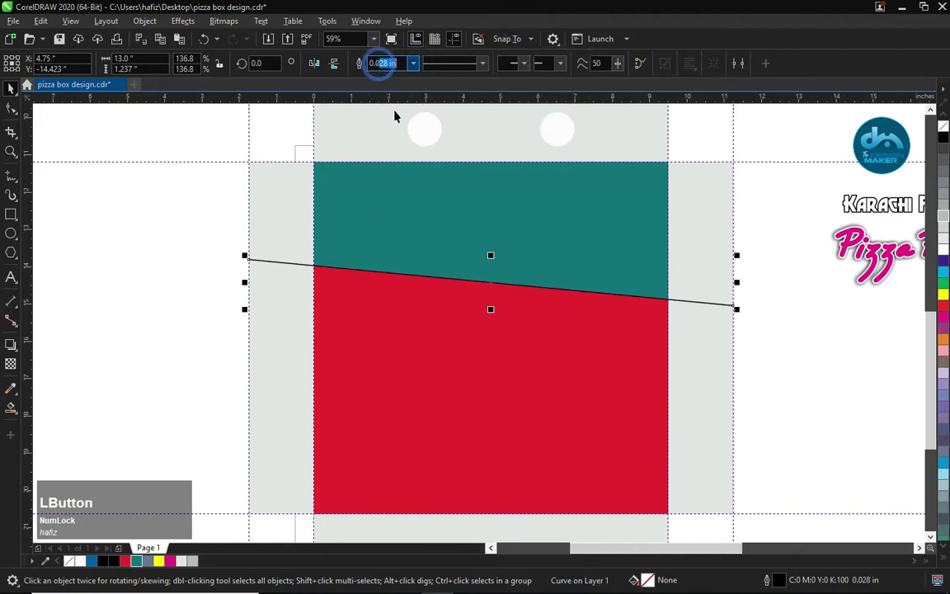
key("4")
key("Return")
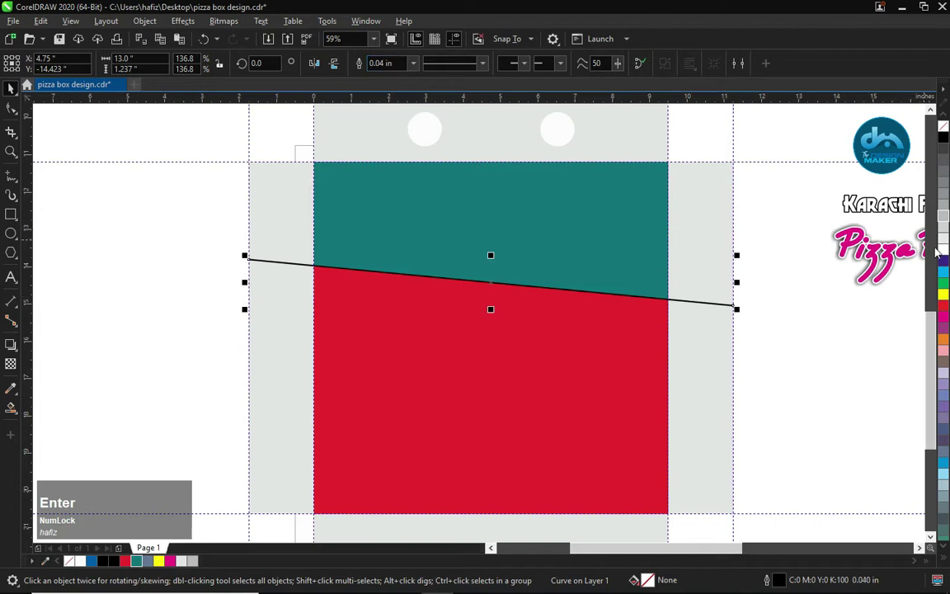
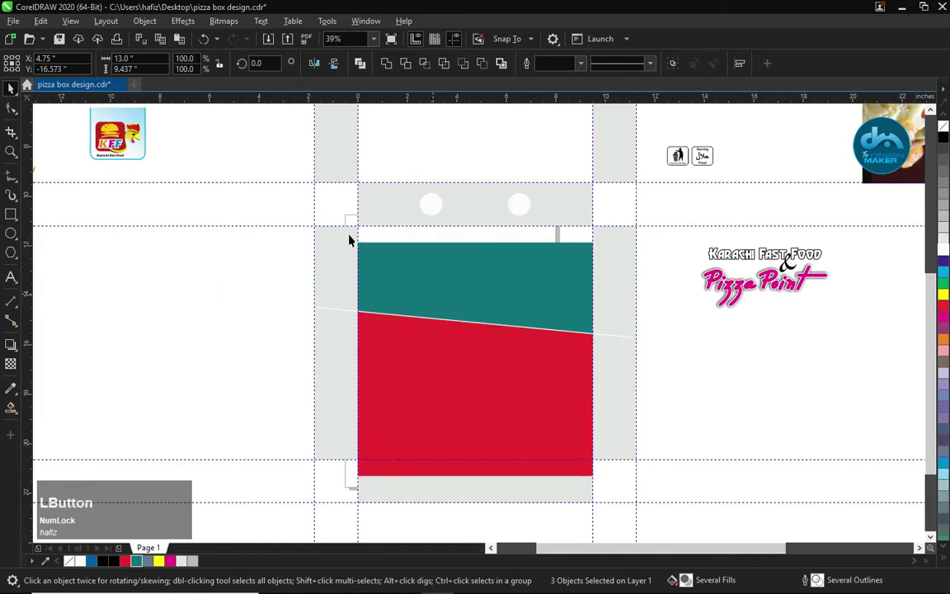
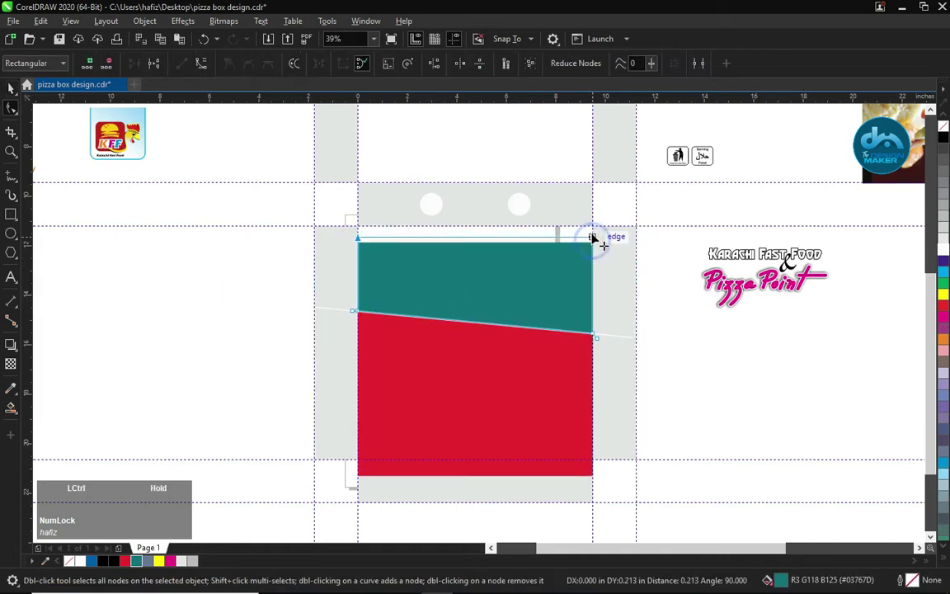
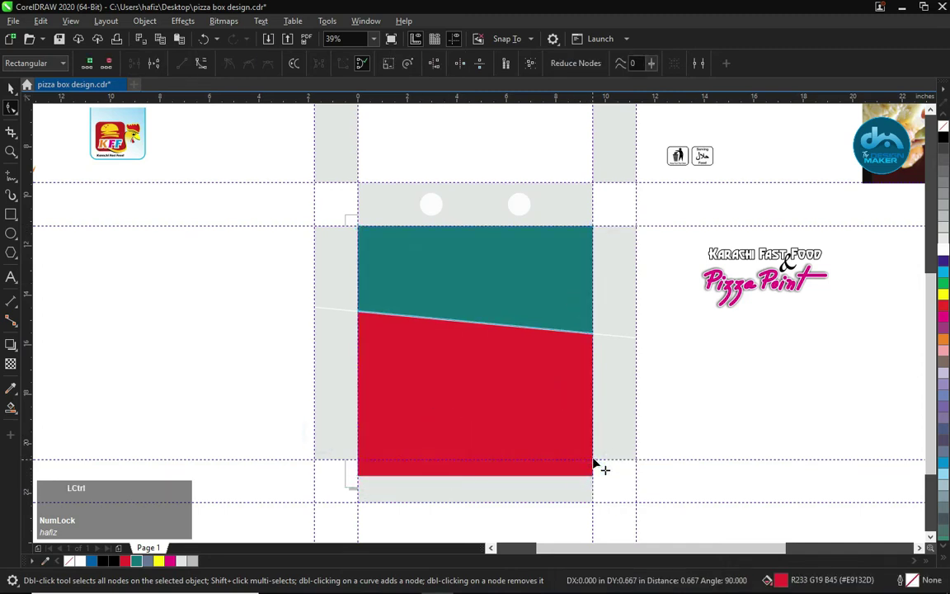
Step: Reshape the colour blocks to the panel edges and fill the side flap pieces teal
key("space")
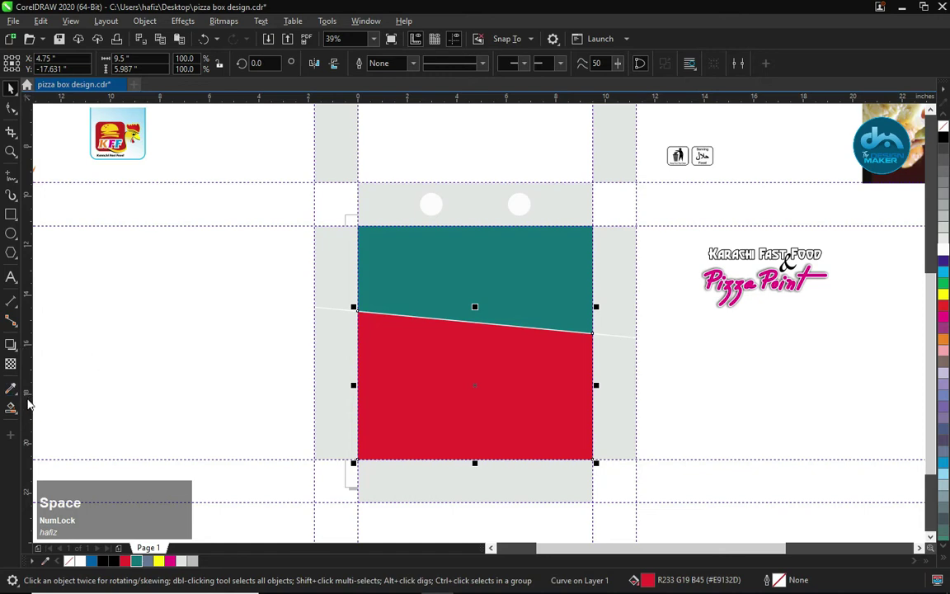
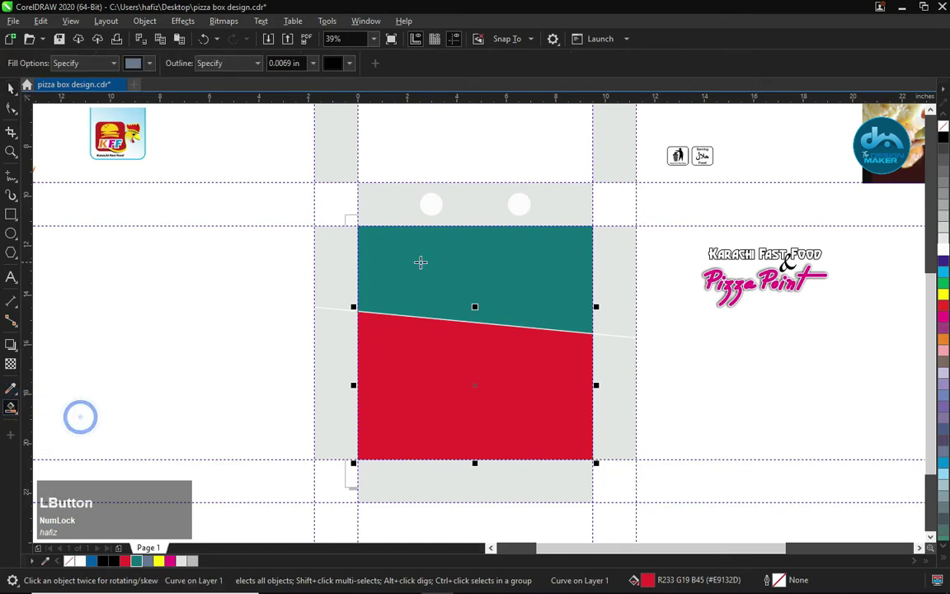
key("space")
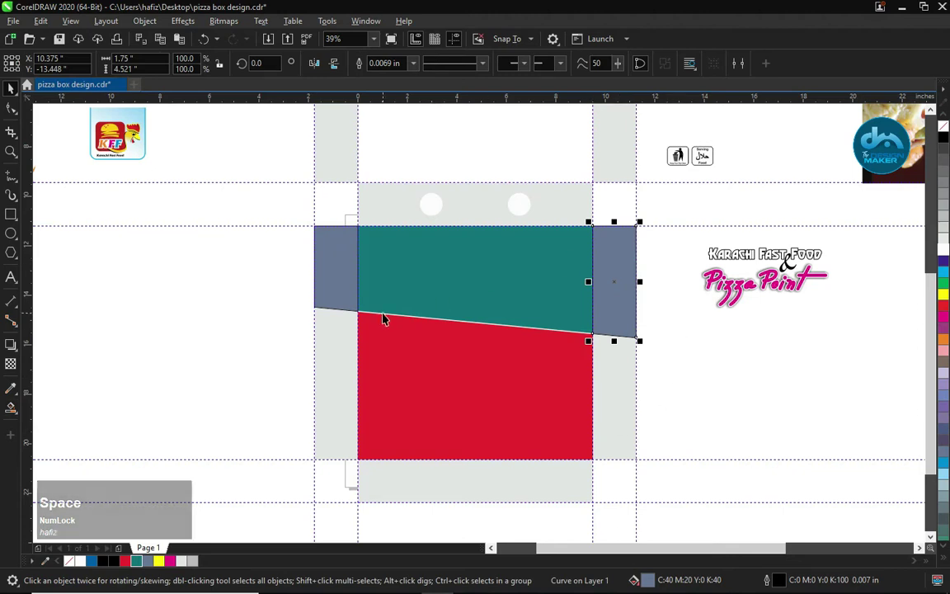
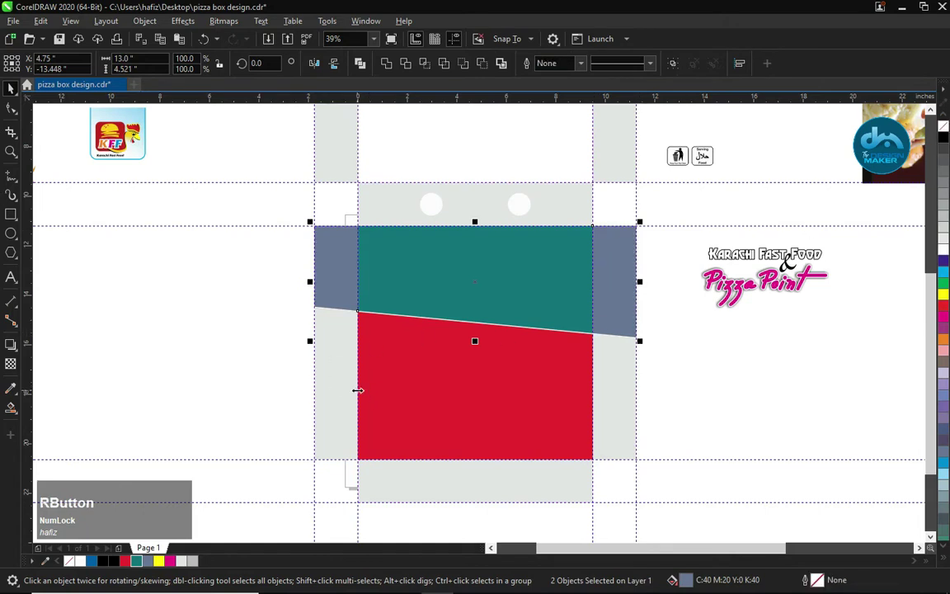
left_click(138, 567)
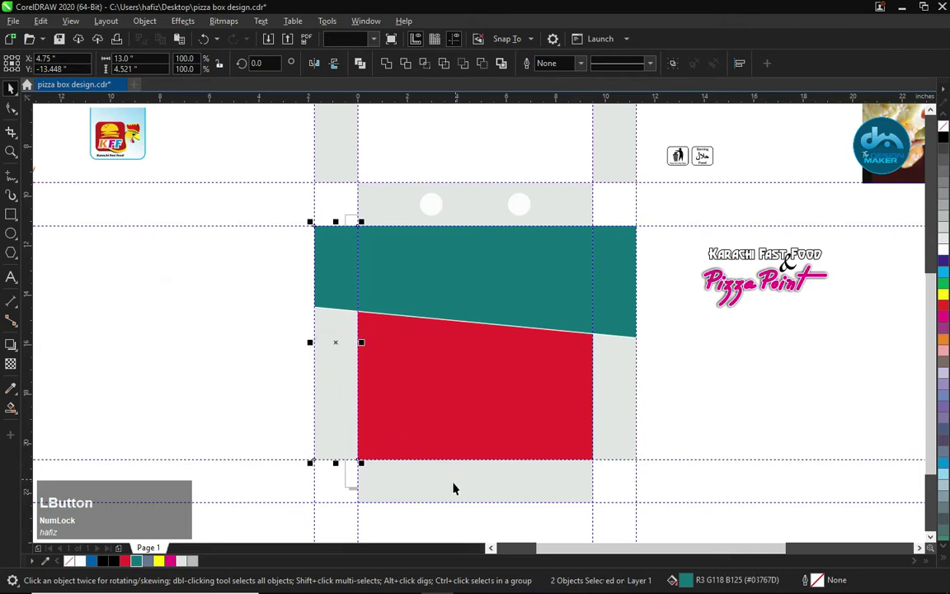
Step: Fill the lower side flap pieces and the bottom flap red
left_click(452, 485)
left_click(619, 406)
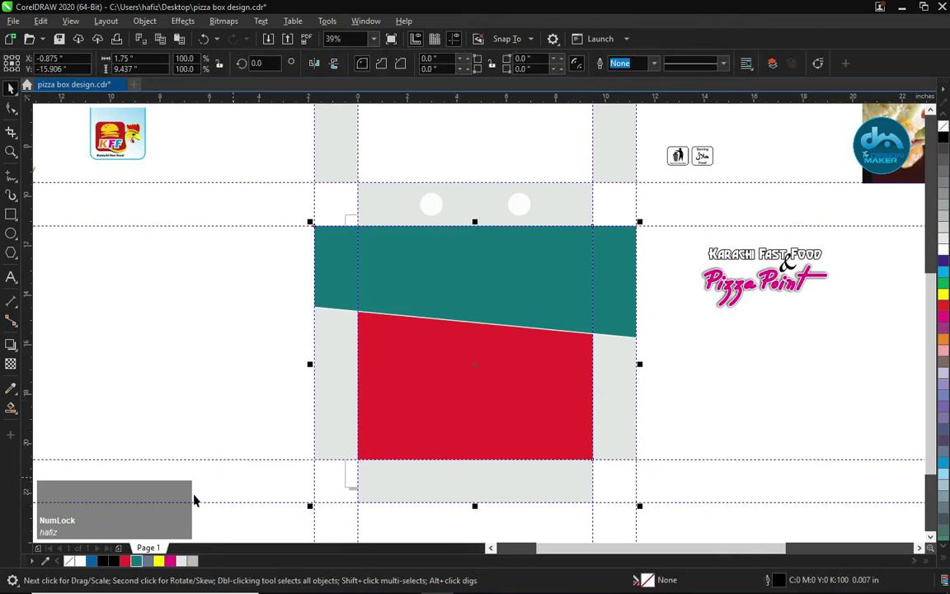
left_click(128, 566)
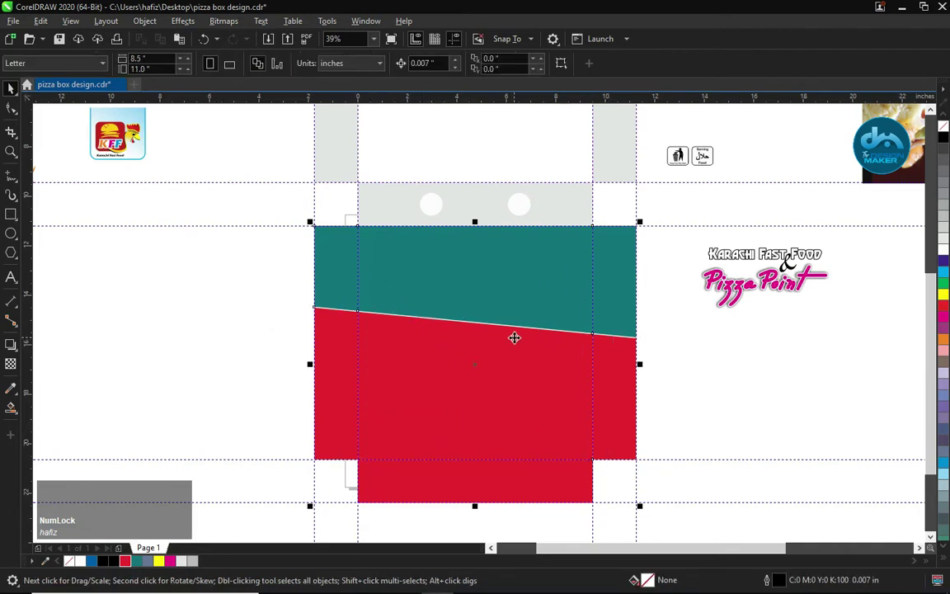
Step: Fill the four remaining lid flaps teal on the full box layout
key("Page_Down")
key("F4")
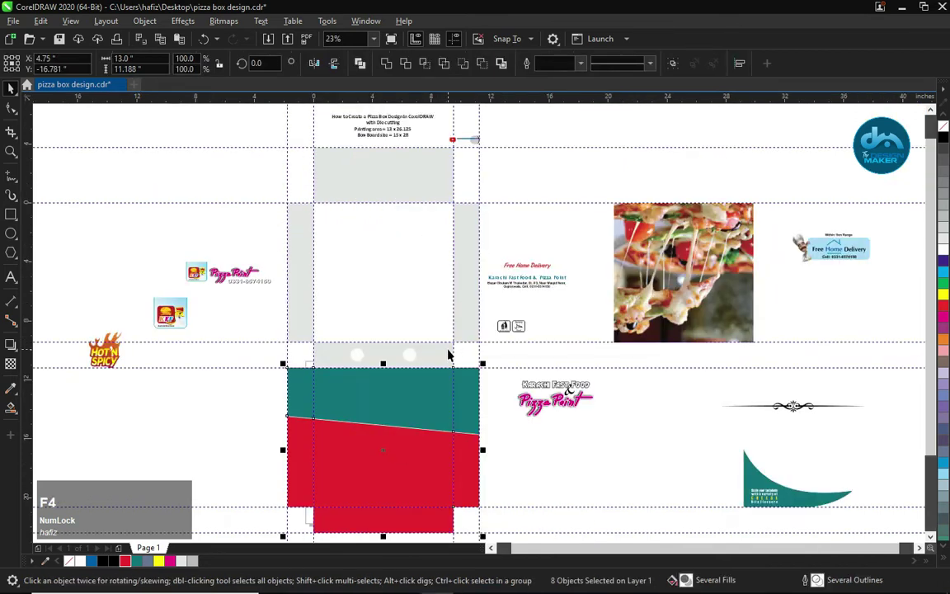
left_click(444, 353)
left_click(306, 284)
left_click(464, 253)
left_click(419, 179)
left_click(136, 569)
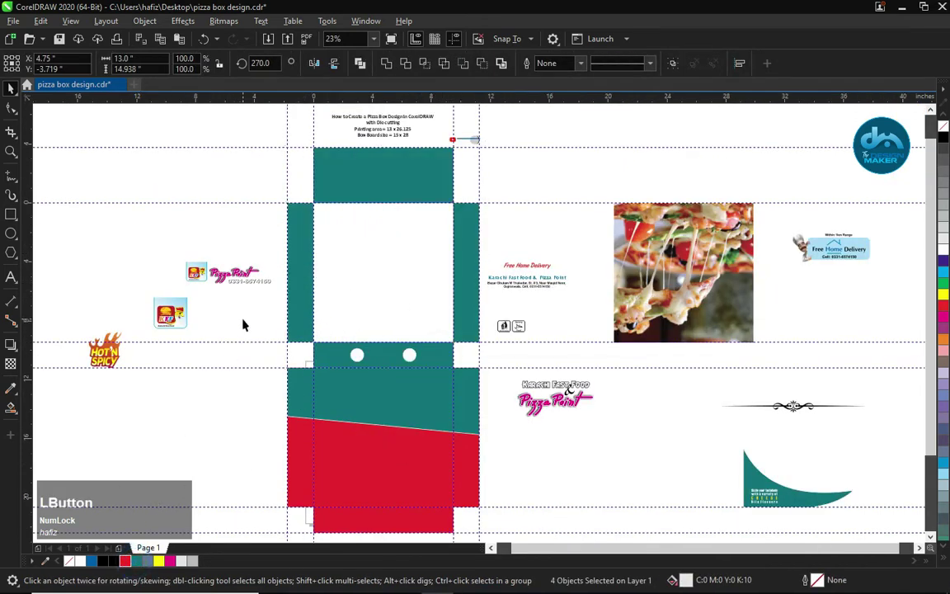
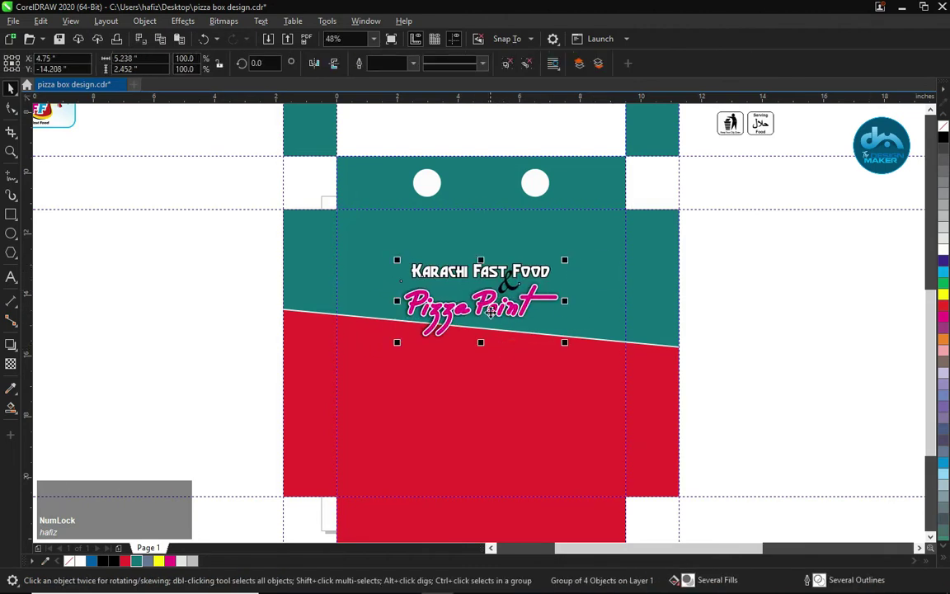
Step: Ungroup the Karachi Fast Food & Pizza Point logo on the front panel for recolouring white and yellow
key("ctrl+u")
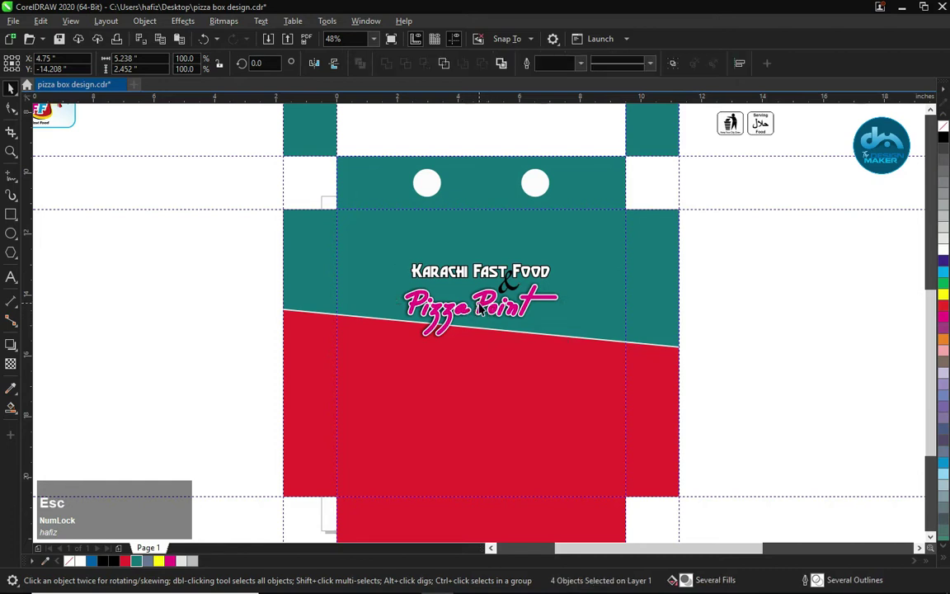
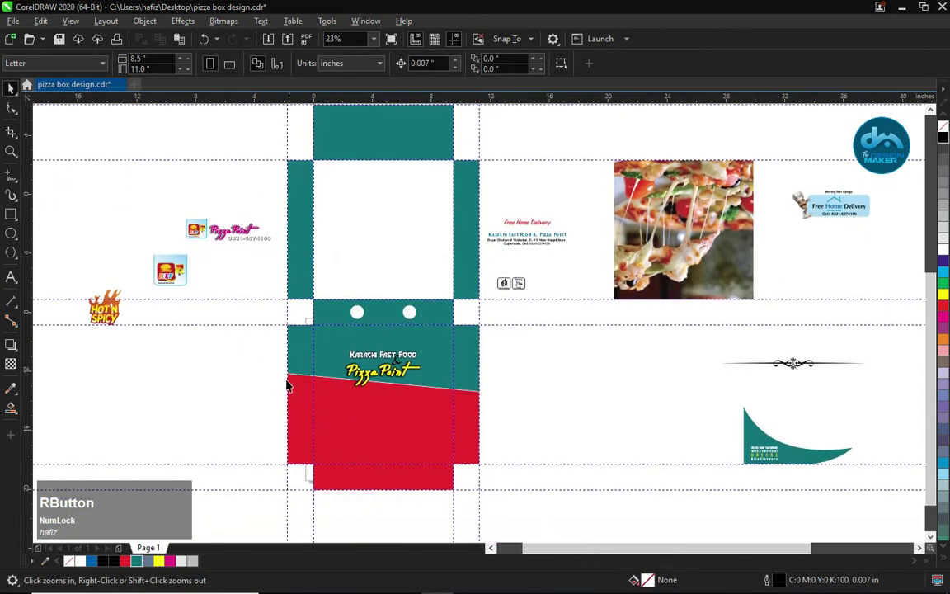
Step: Import the pizza photo and nudge it into the red lower section of the front panel
key("ctrl+i")
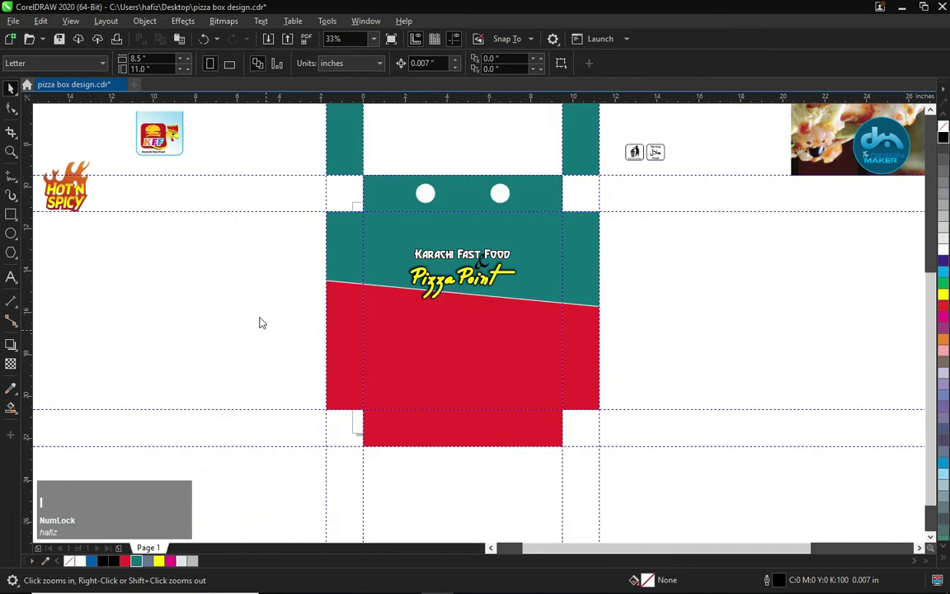
scroll("down", 3)
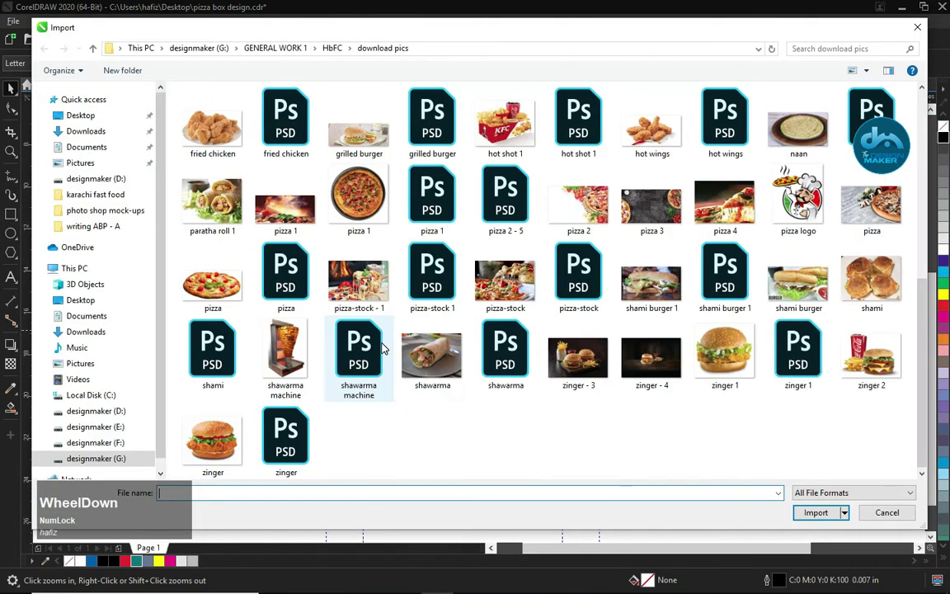
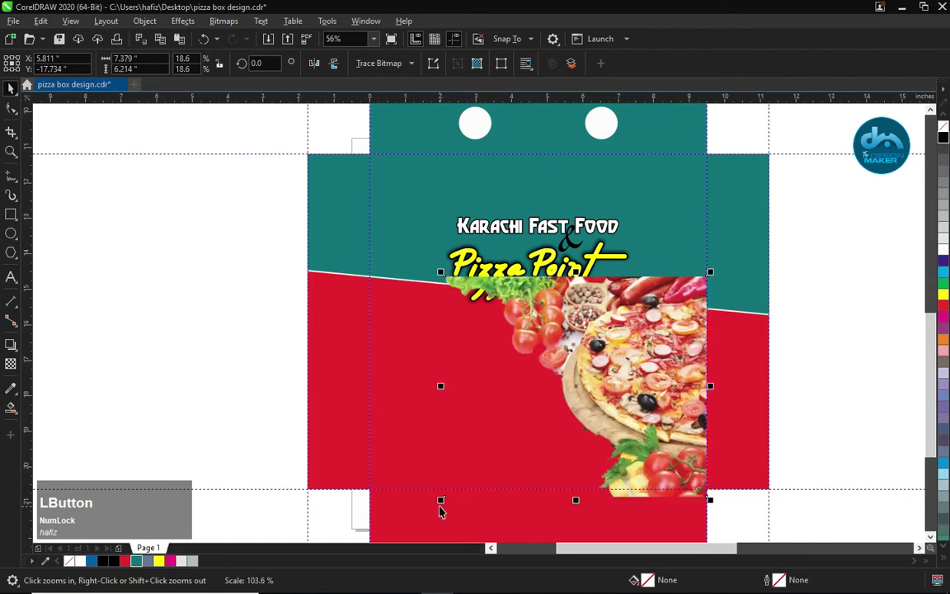
key("shift+Right")
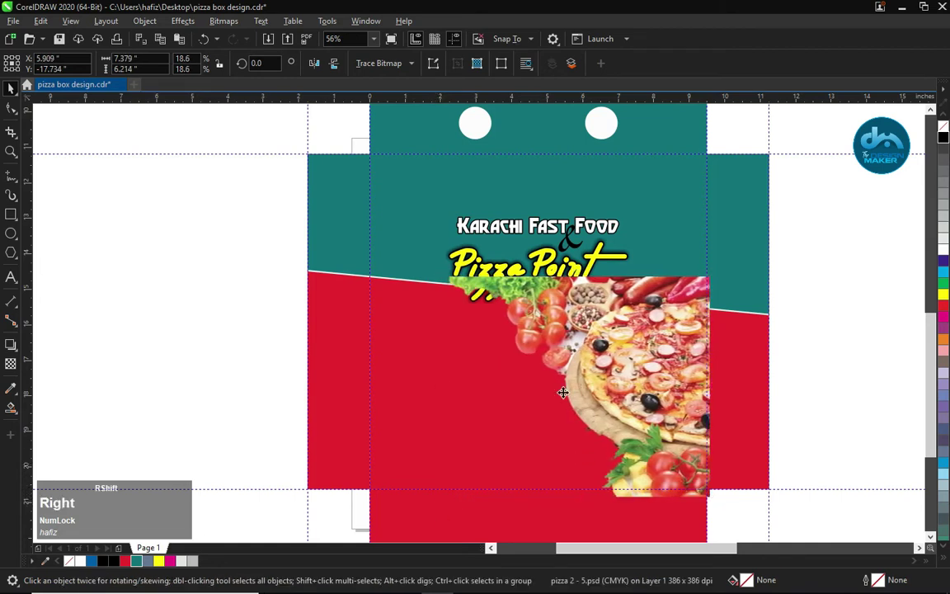
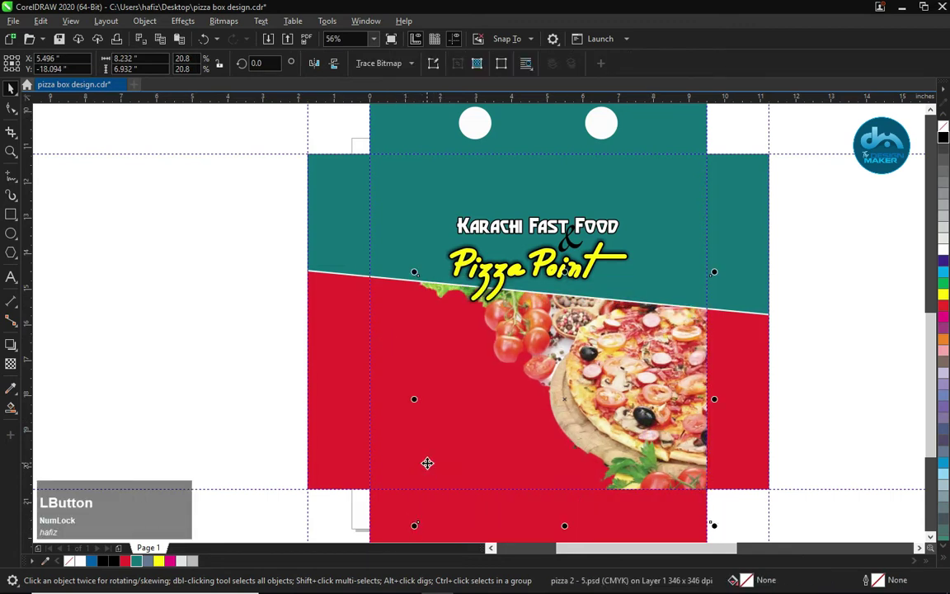
key("shift+Down")
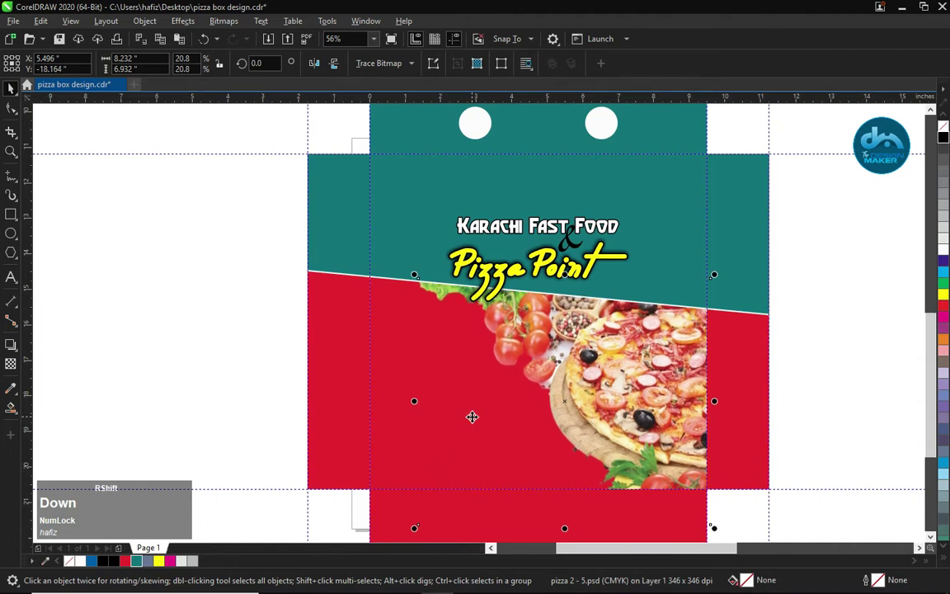
Step: Deselect the photo and zoom out to view the whole box layout
key("F3")
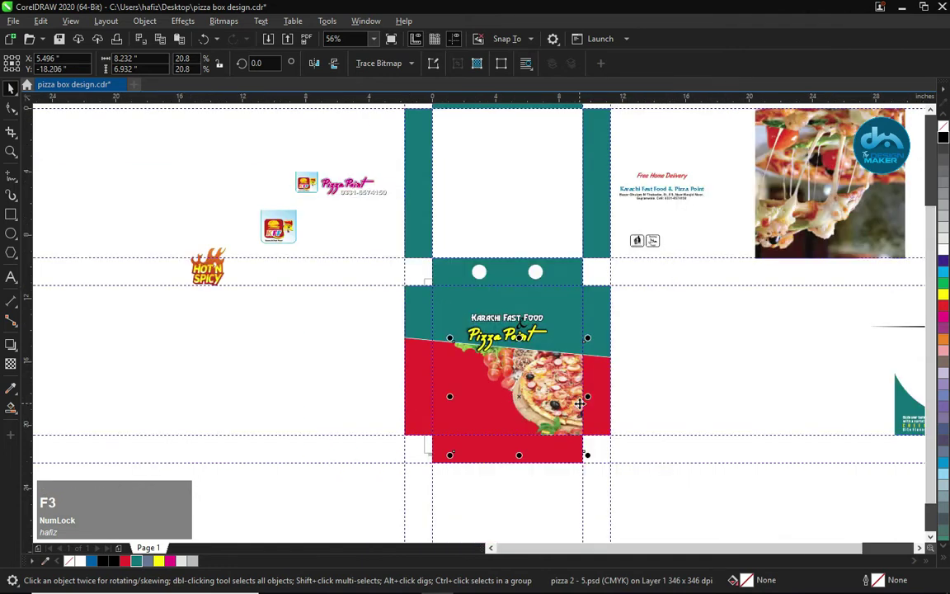
left_click(668, 378)
key("F4")
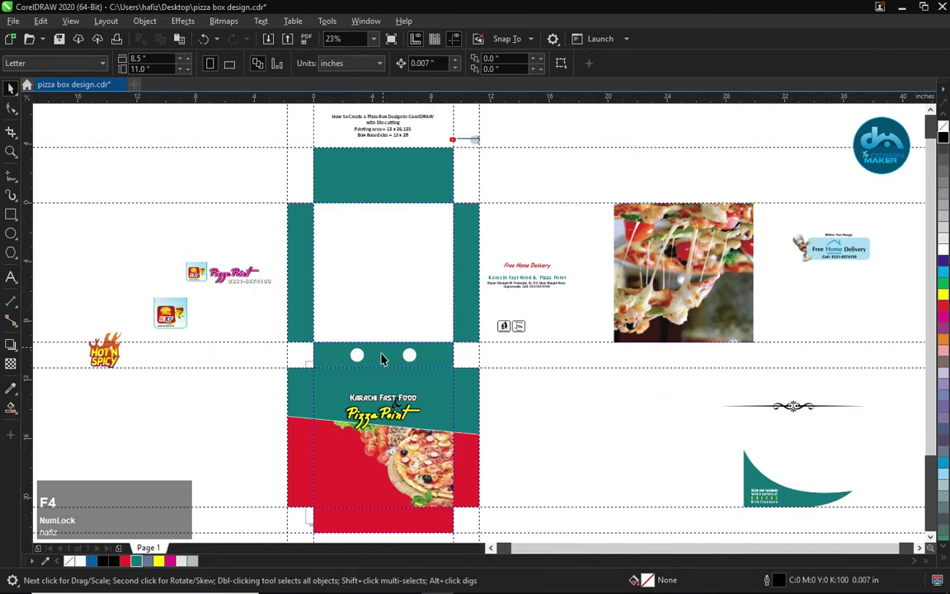
Step: Rotate the teal swoosh with the 'Sizzle your tastebuds' slogan 180° onto the panel's lower-left corner
key("F4")
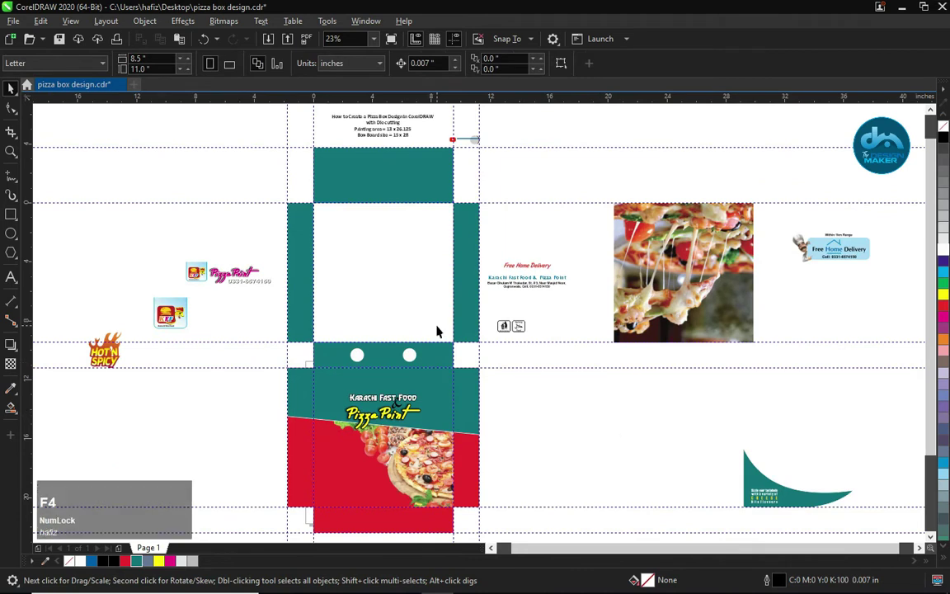
left_click(735, 484)
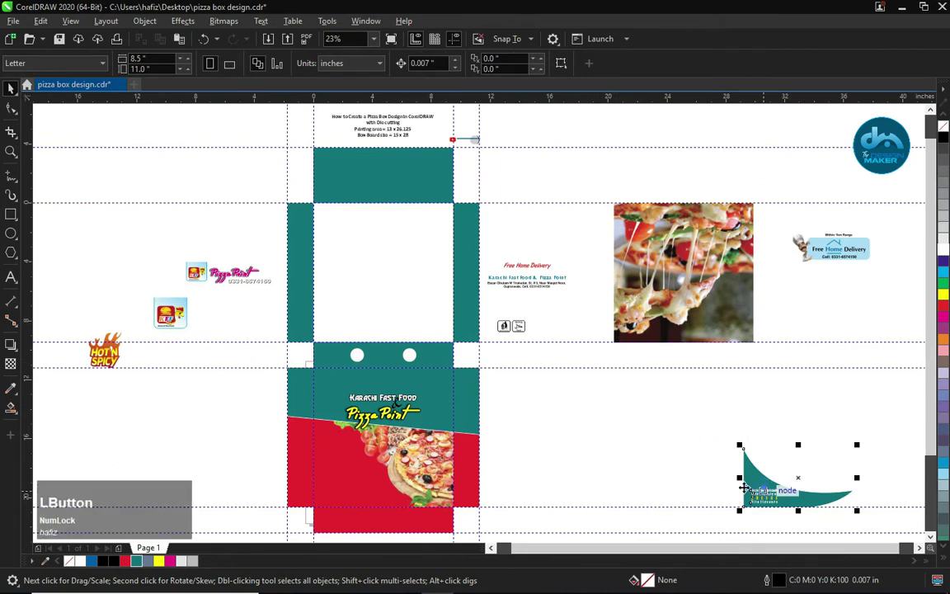
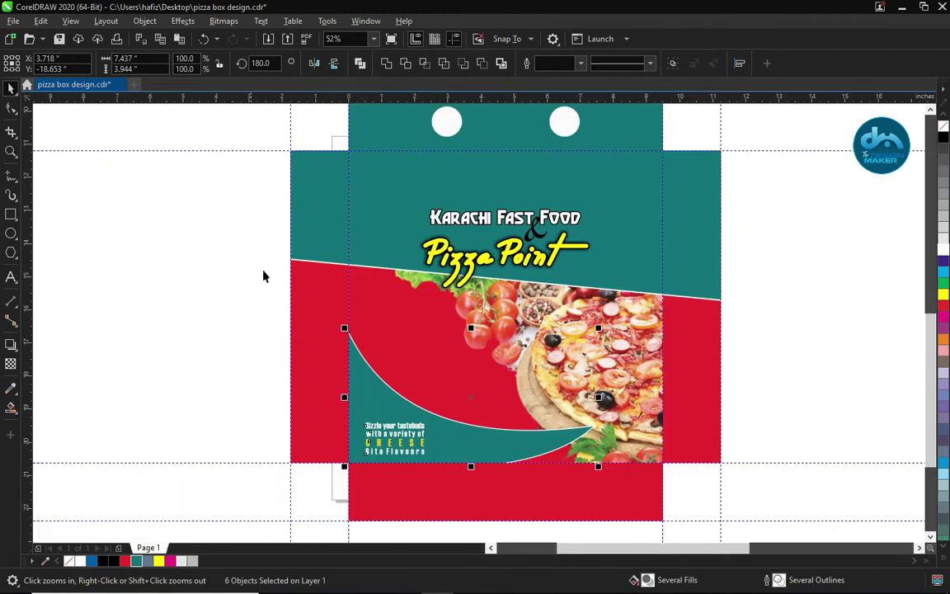
left_click(502, 43)
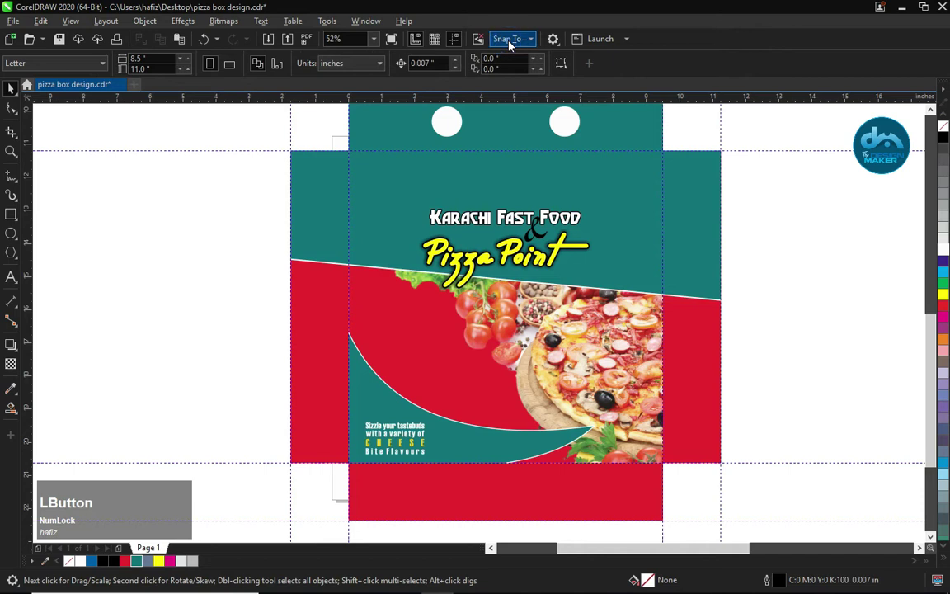
left_click(534, 44)
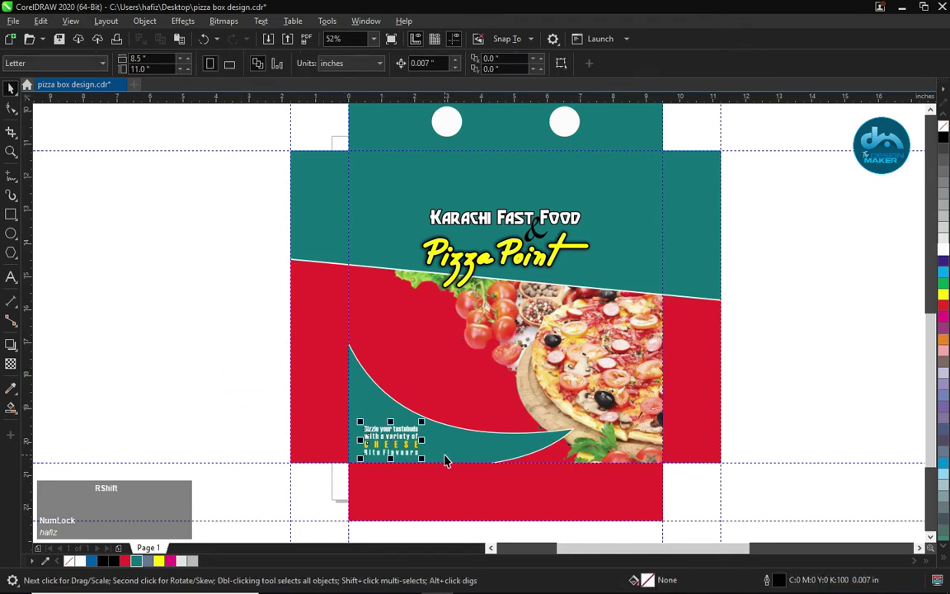
key("F2")
left_click(369, 434)
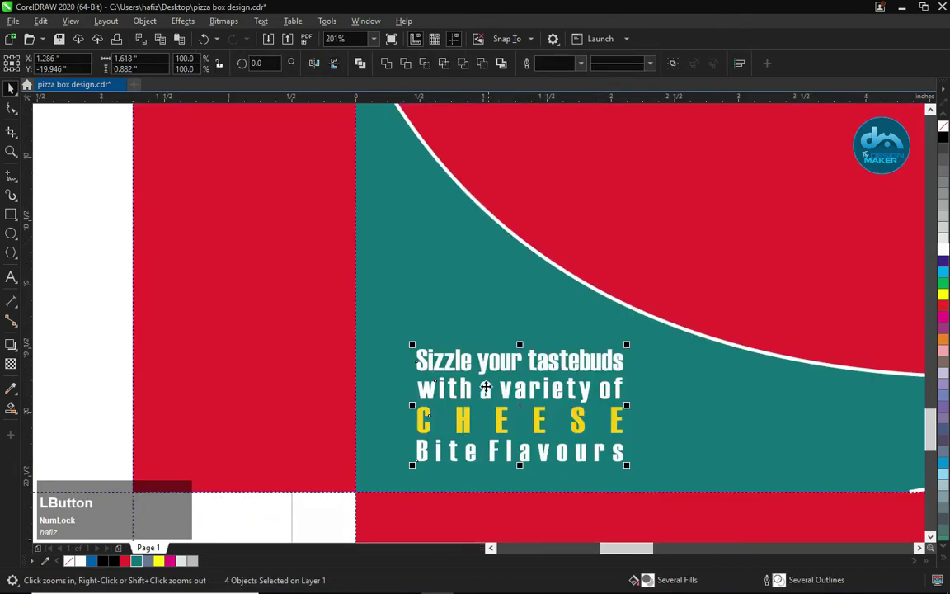
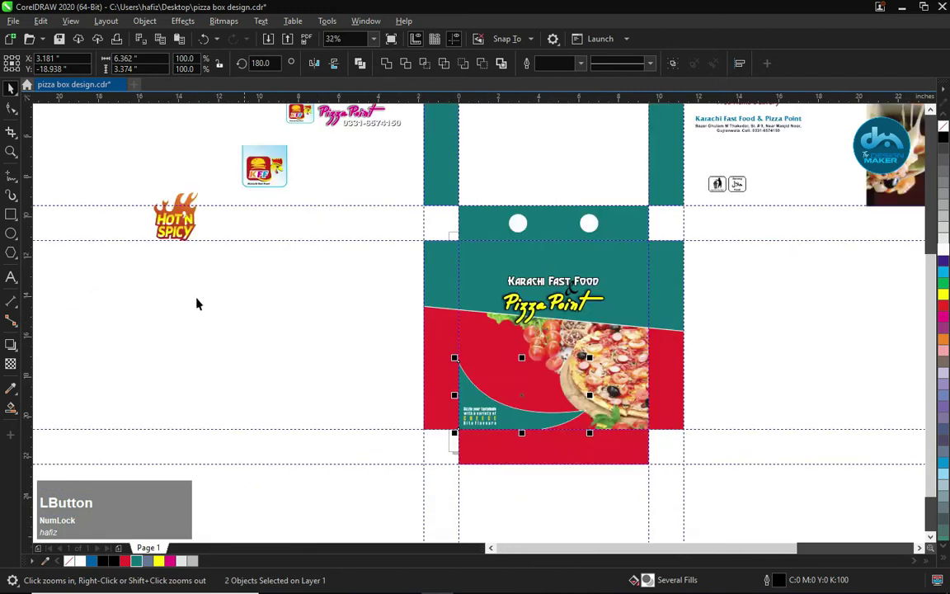
Step: Place the HOT'N SPICY badge on the swoosh and the KFF logo in the teal upper-left
left_click(157, 212)
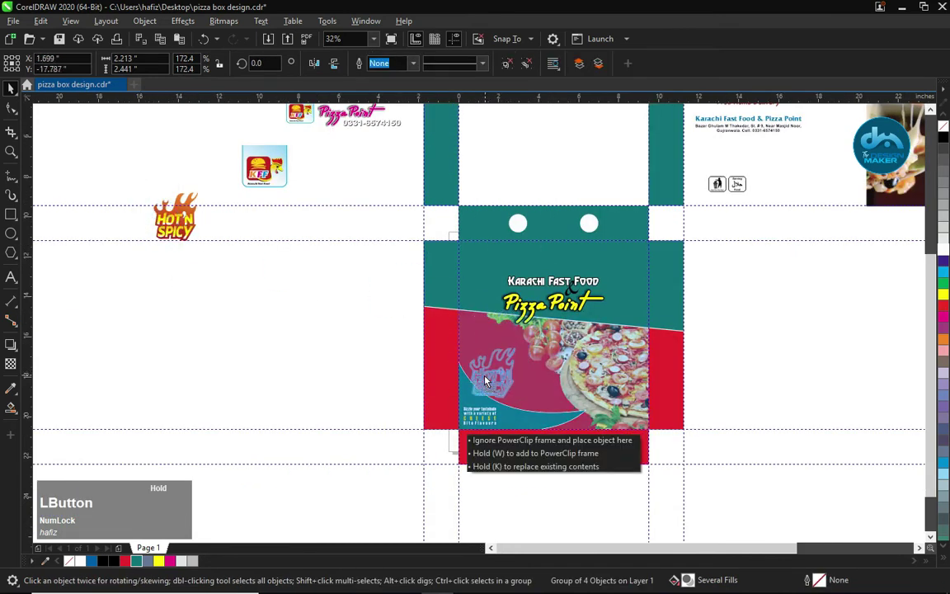
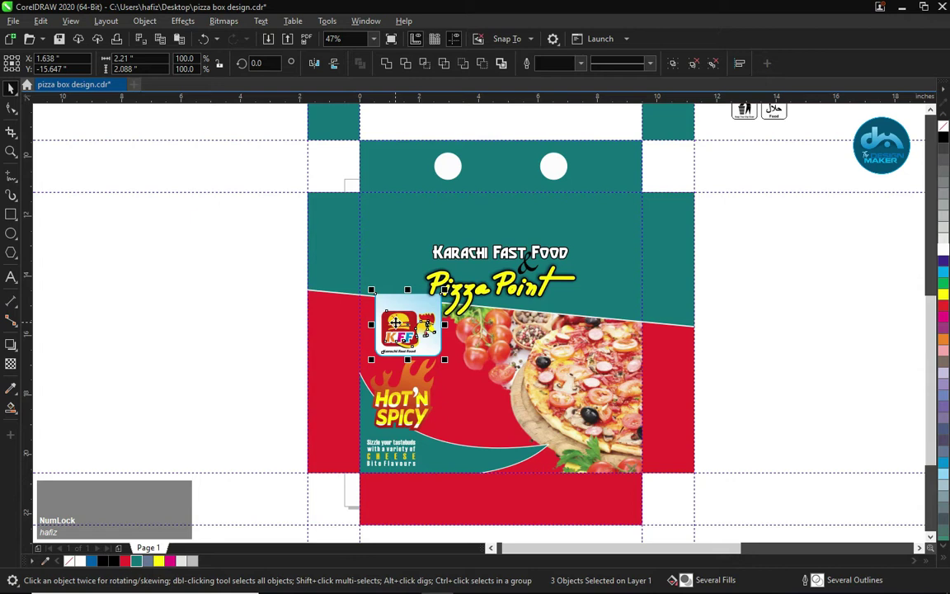
key("ctrl+z")
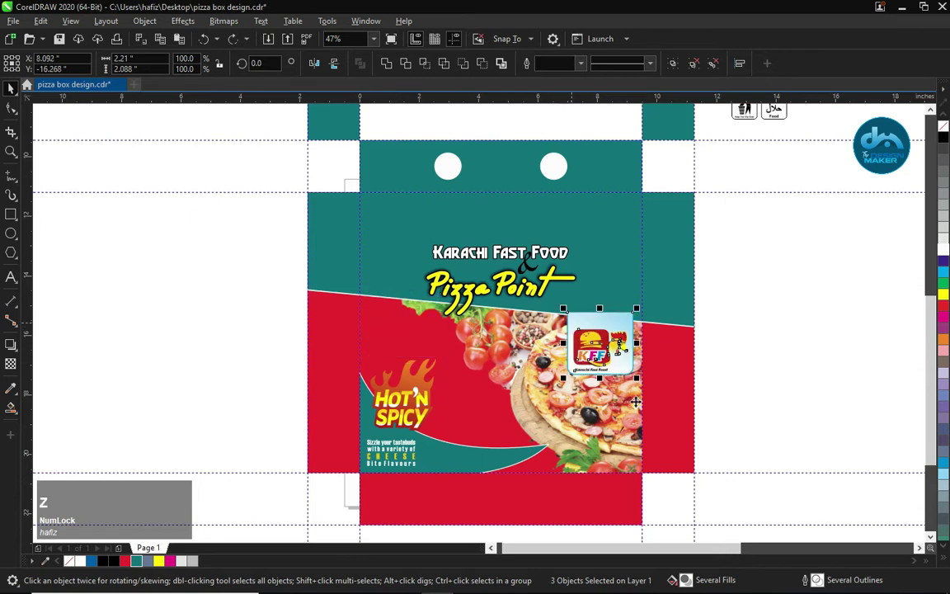
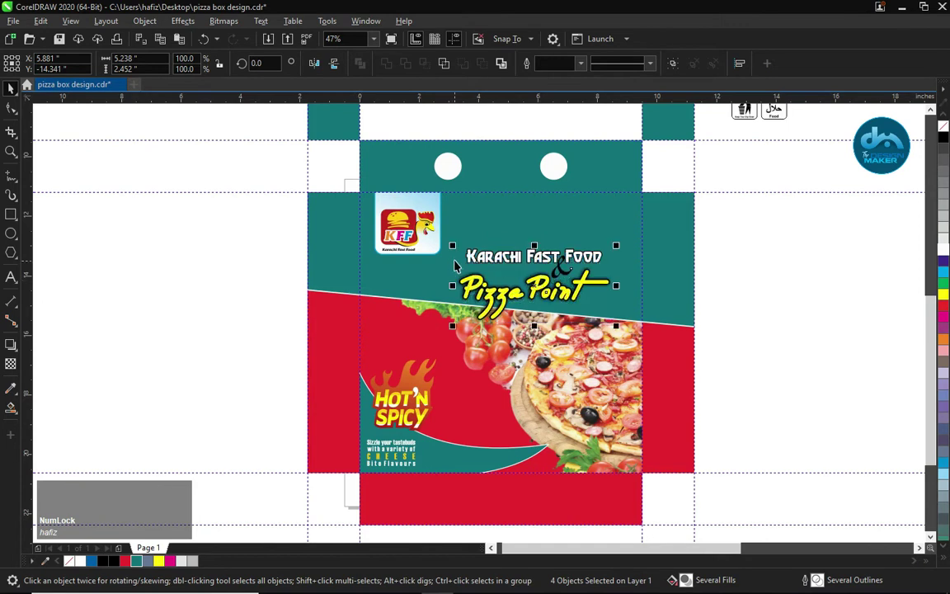
left_click(350, 229)
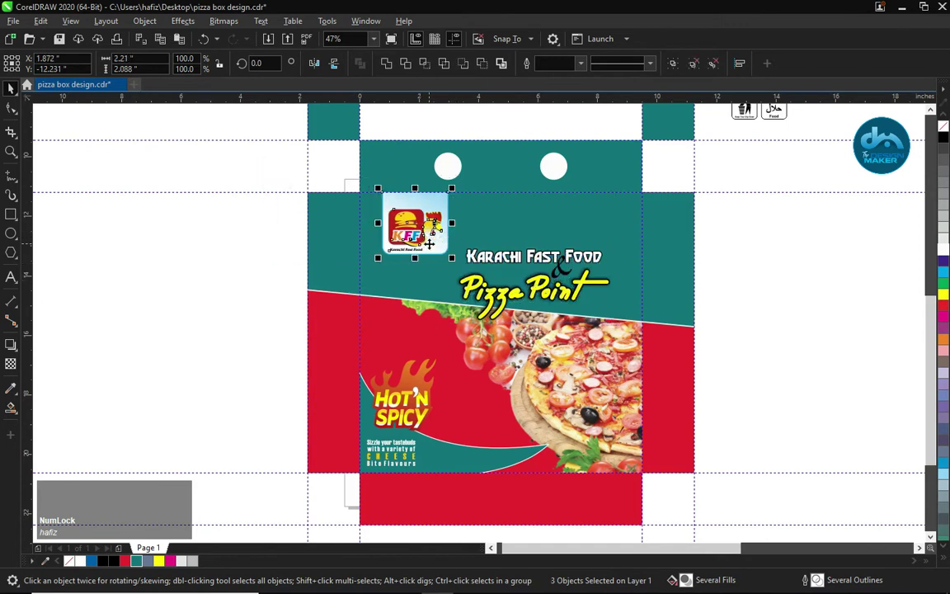
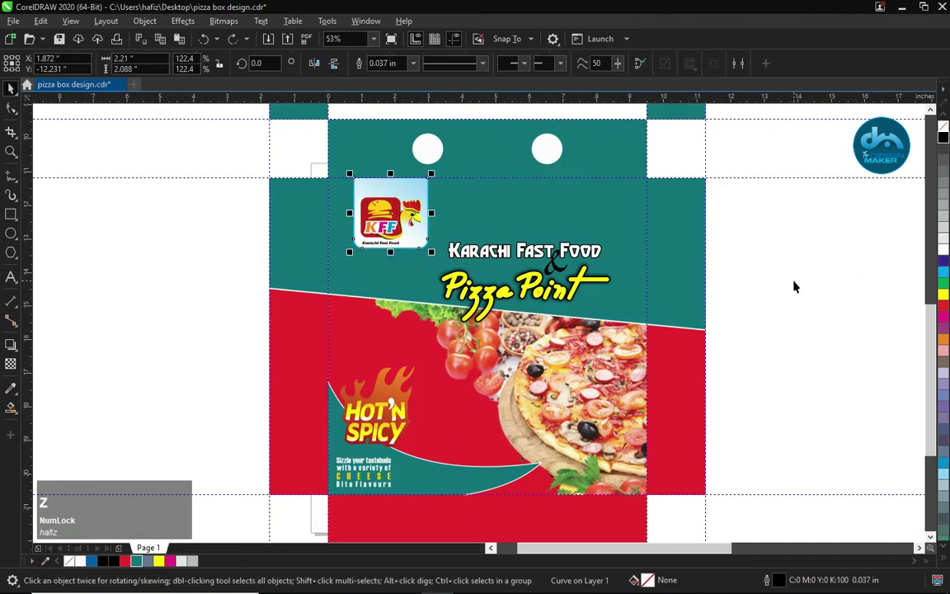
Step: Reduce the KFF logo frame's outline width from 0.037 in to 0.028 in
key("ctrl+shift+Num_Lock")
key("ctrl+shift+z")
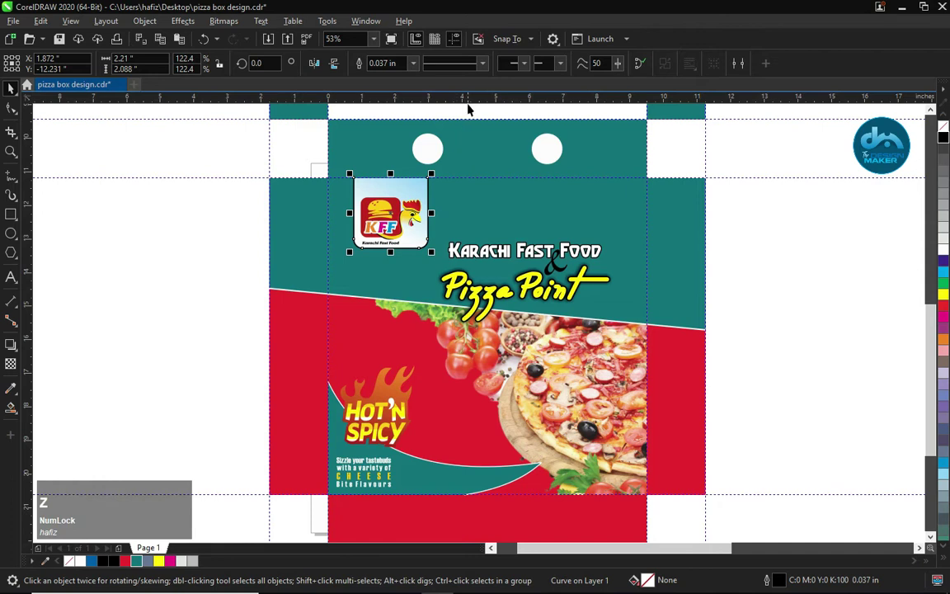
left_click(411, 69)
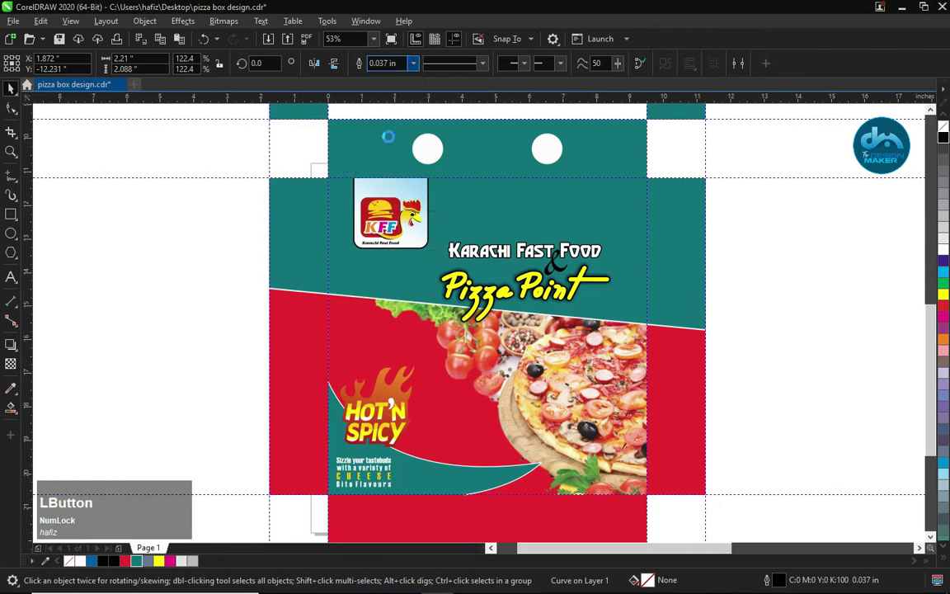
Step: PowerClip the cheesy pizza photo into the blank inner lid panel
key("F4")
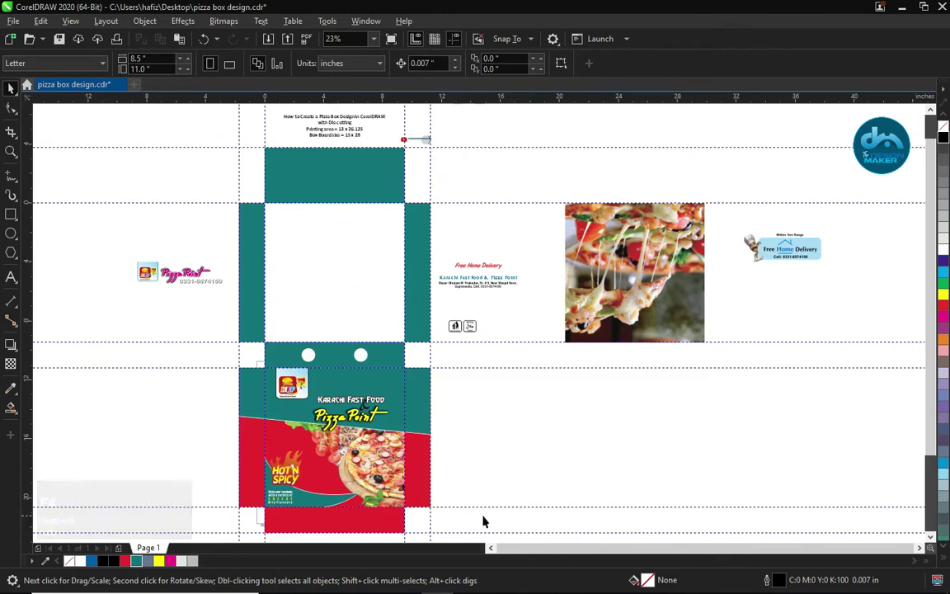
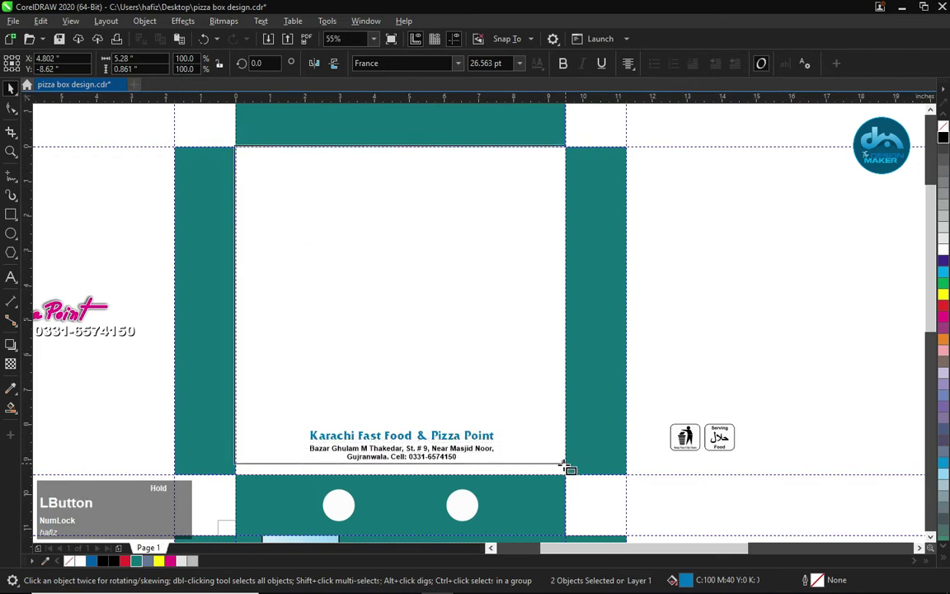
key("space")
key("F3")
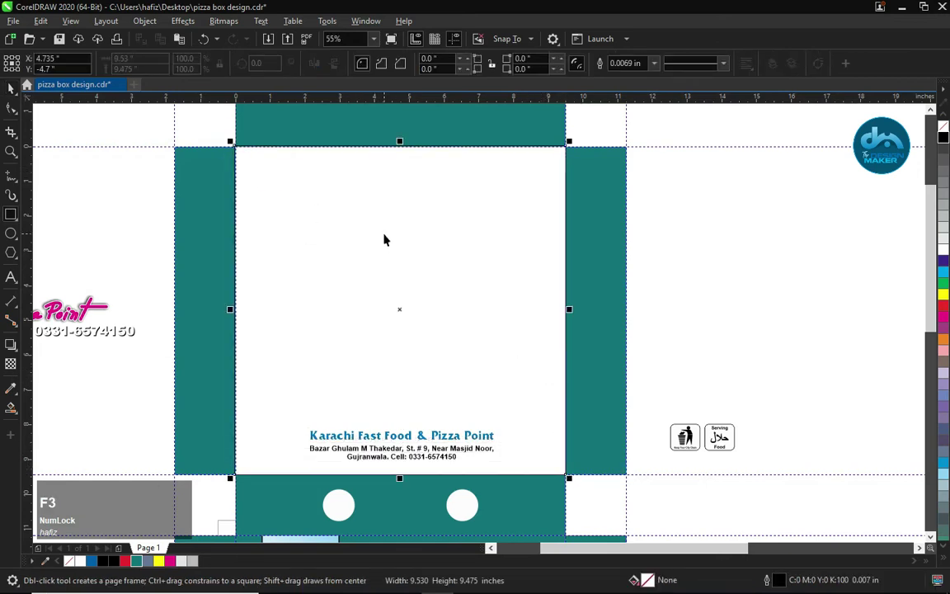
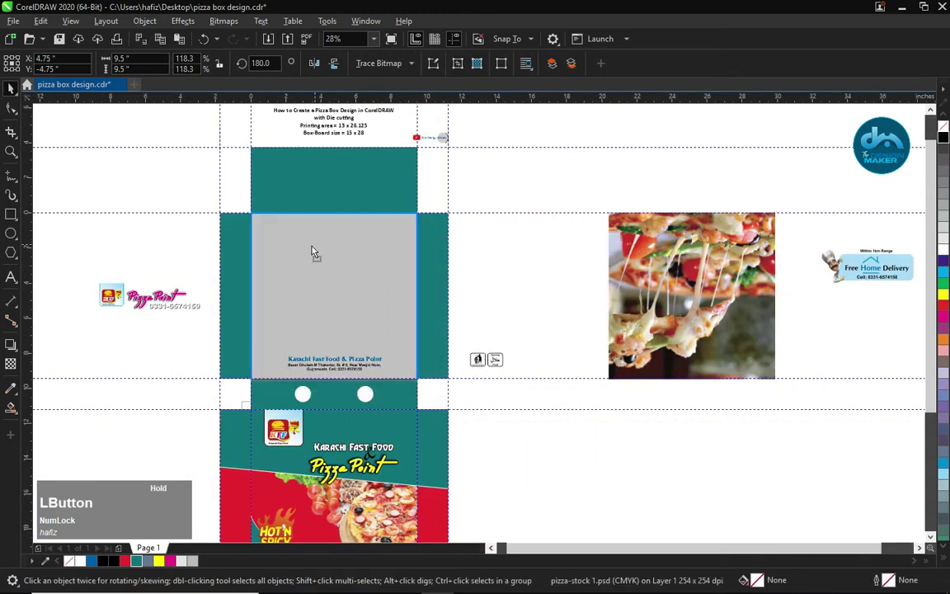
key("shift+Page_Down")
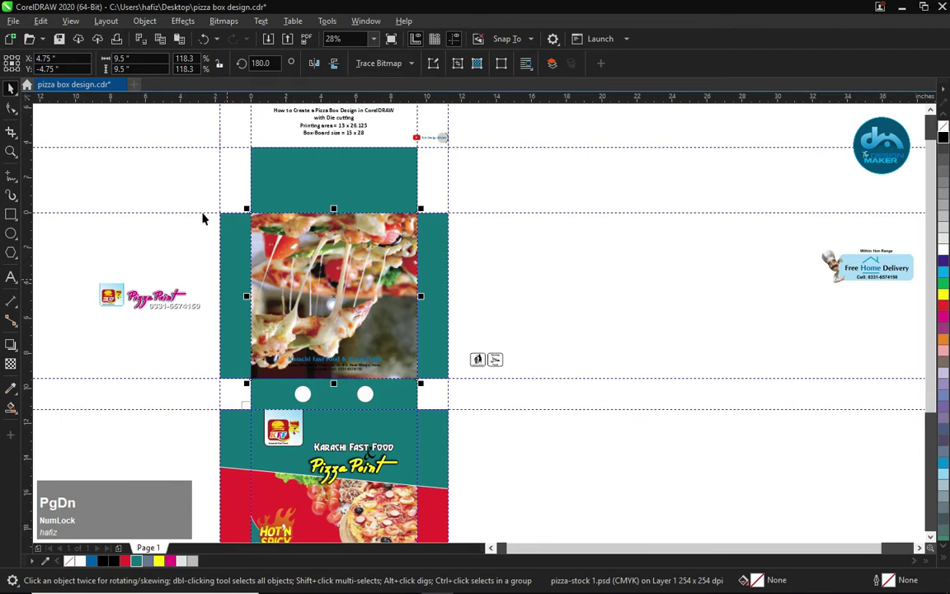
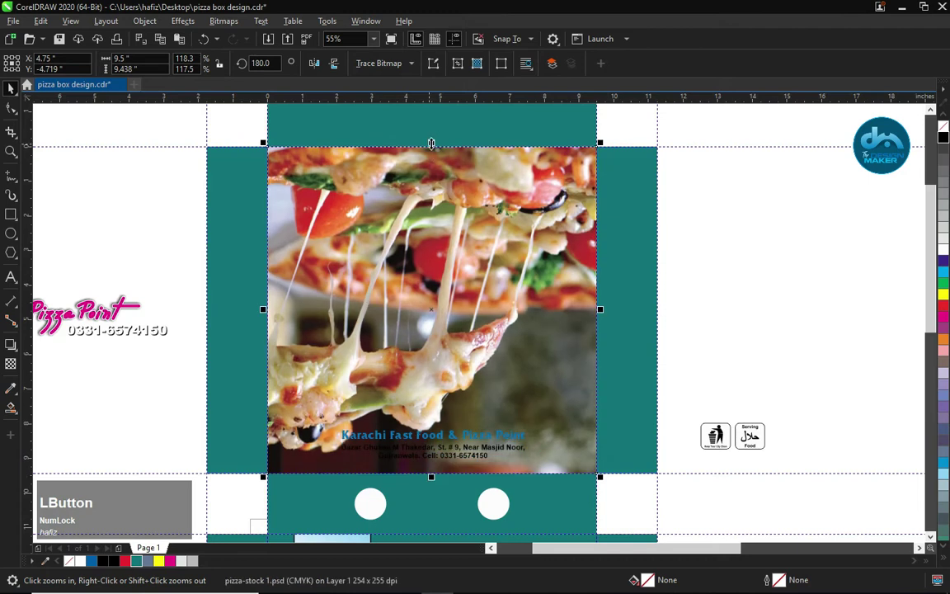
Step: Stretch the clipped photo to cover the lid panel and turn it upright at 0°
key("shift+Page_Down")
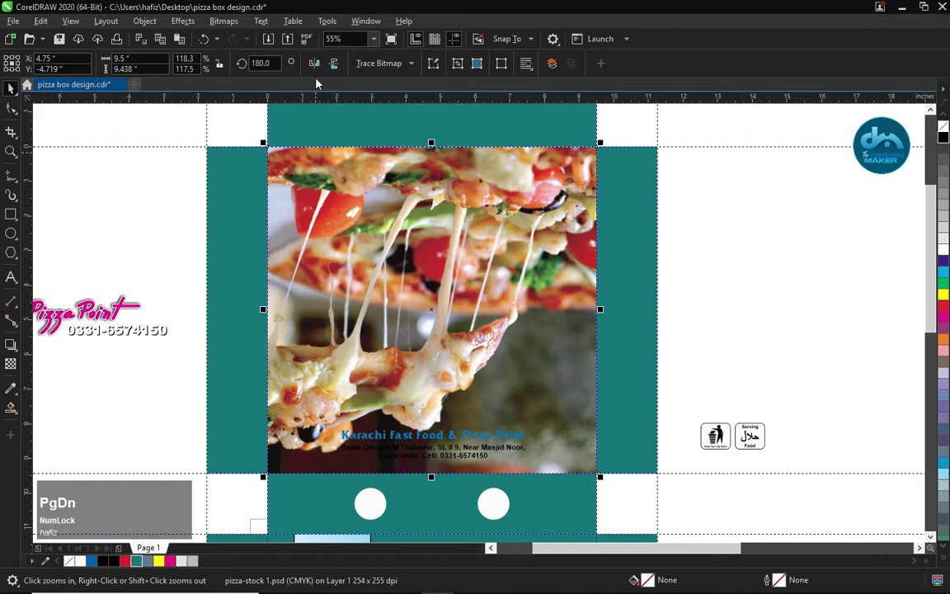
left_click(315, 64)
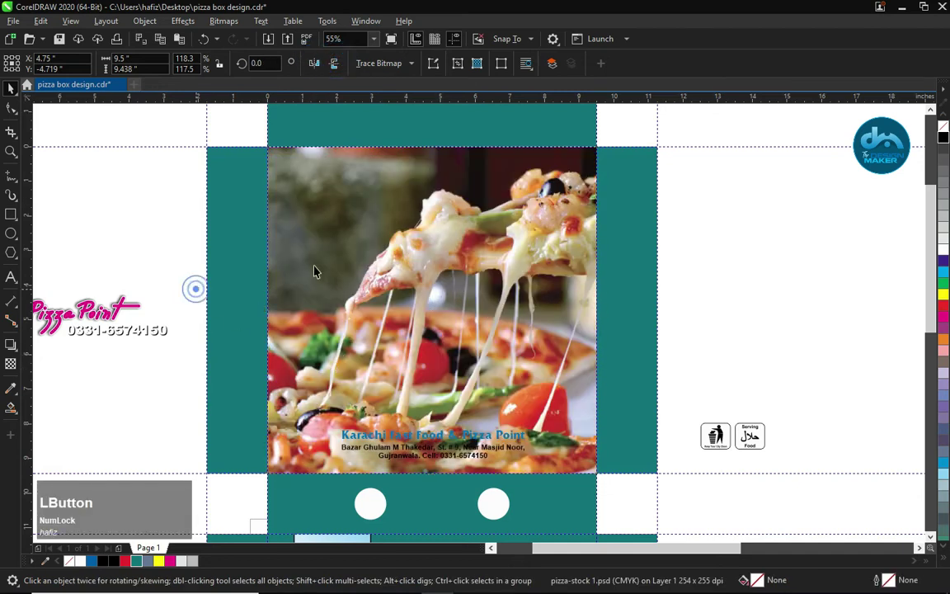
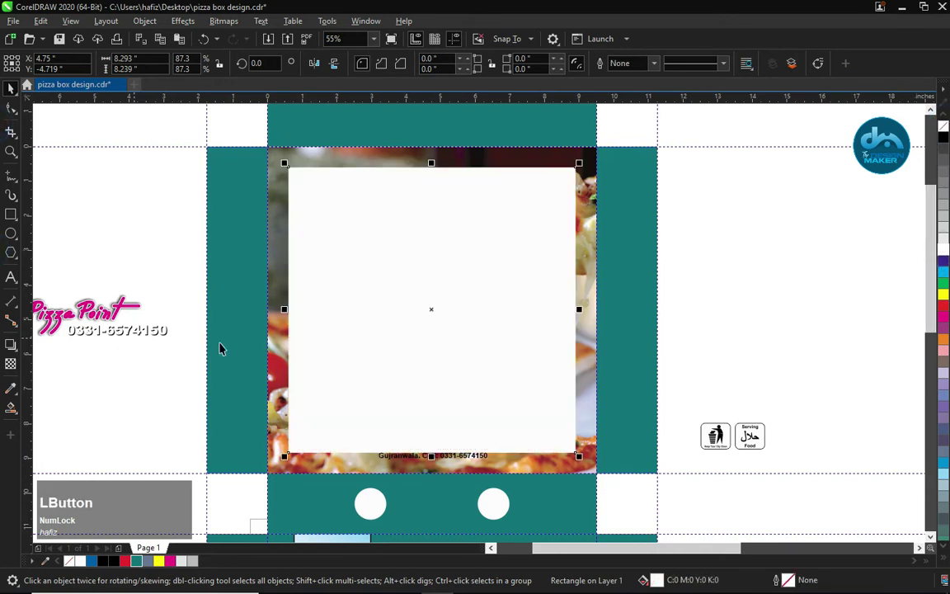
Step: Send the translucent white box behind the address lines and recolour the title red
left_click(280, 206)
key("shift+Page_Down")
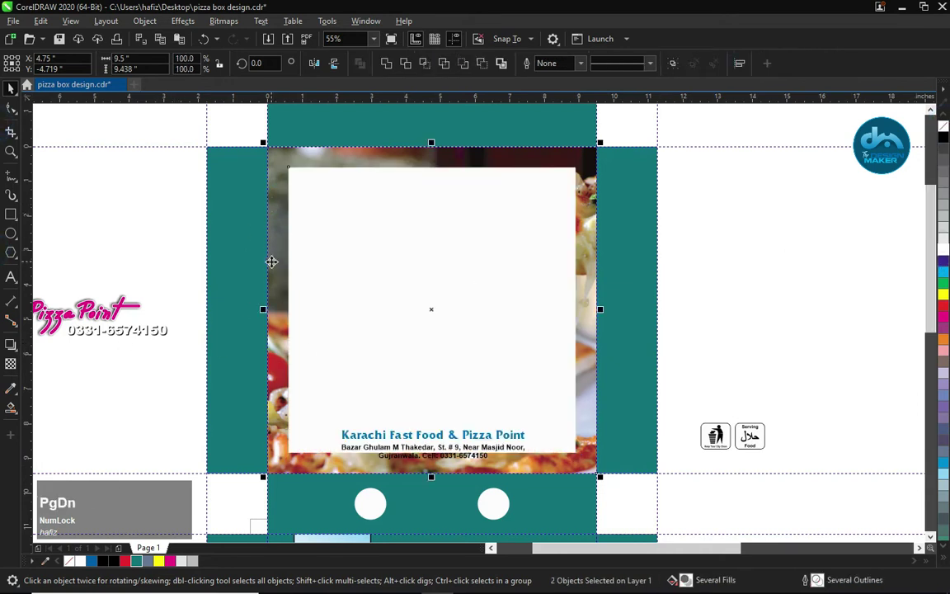
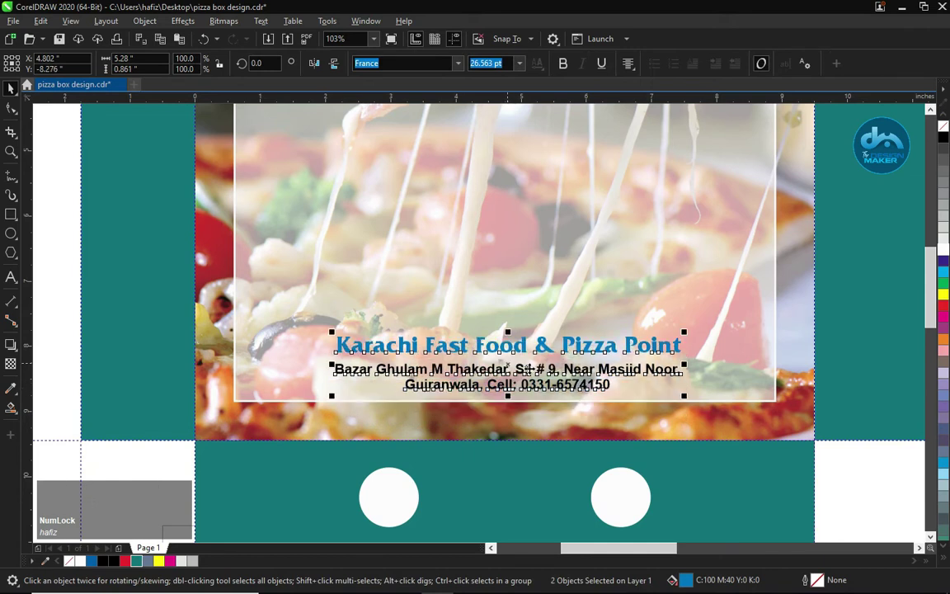
key("Down")
left_click(575, 372)
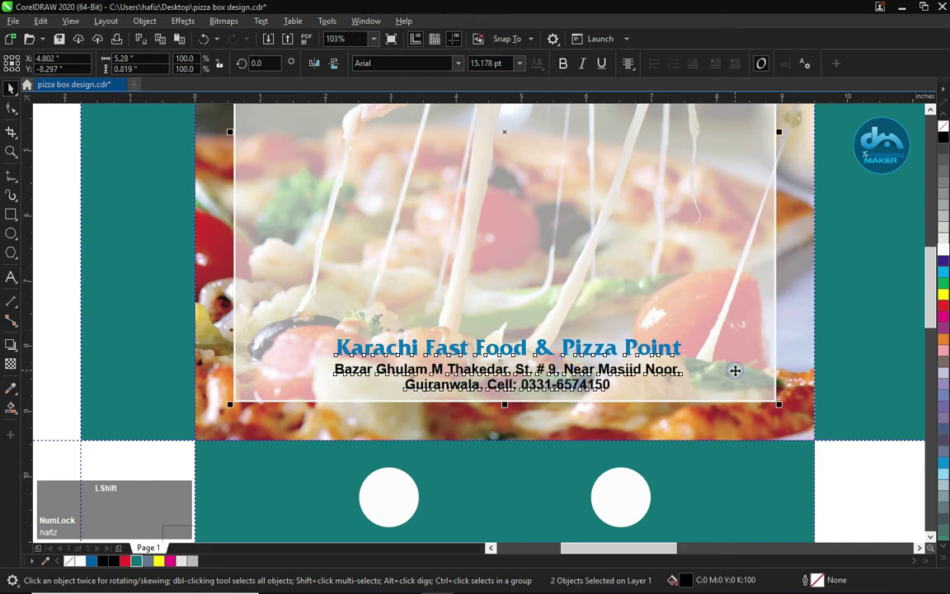
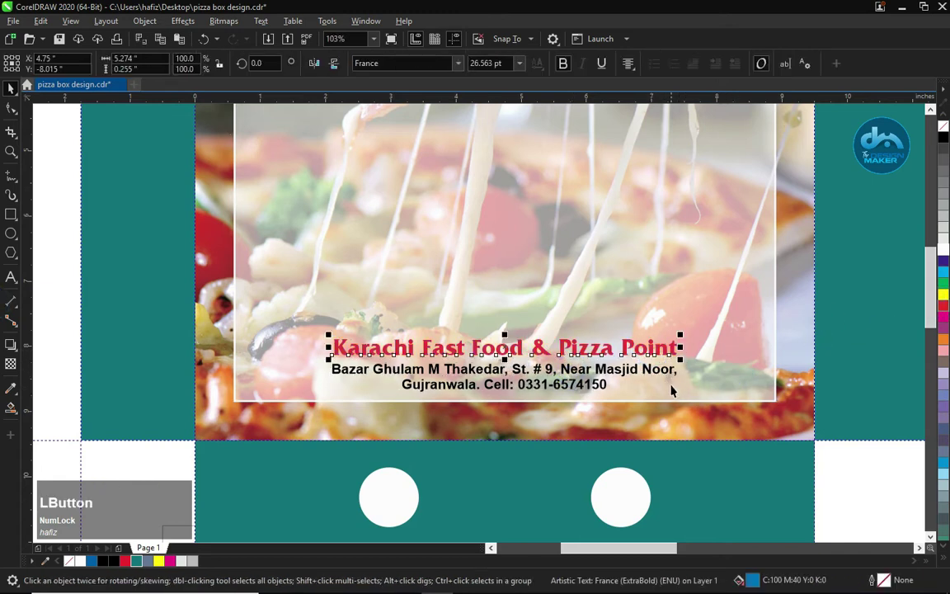
key("F4")
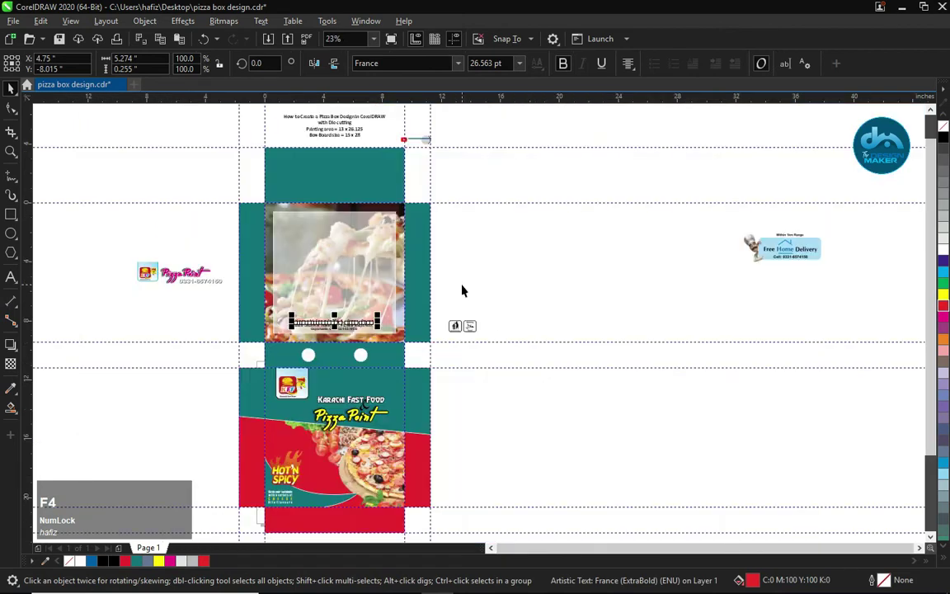
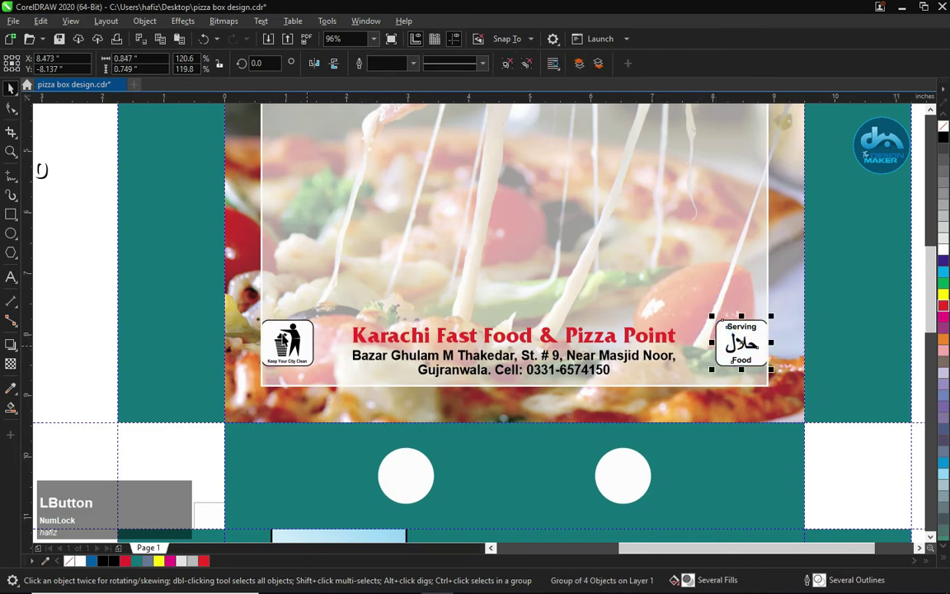
Step: Leave the halal and clean-city badges placed beside the red title on the lid
left_click(79, 210)
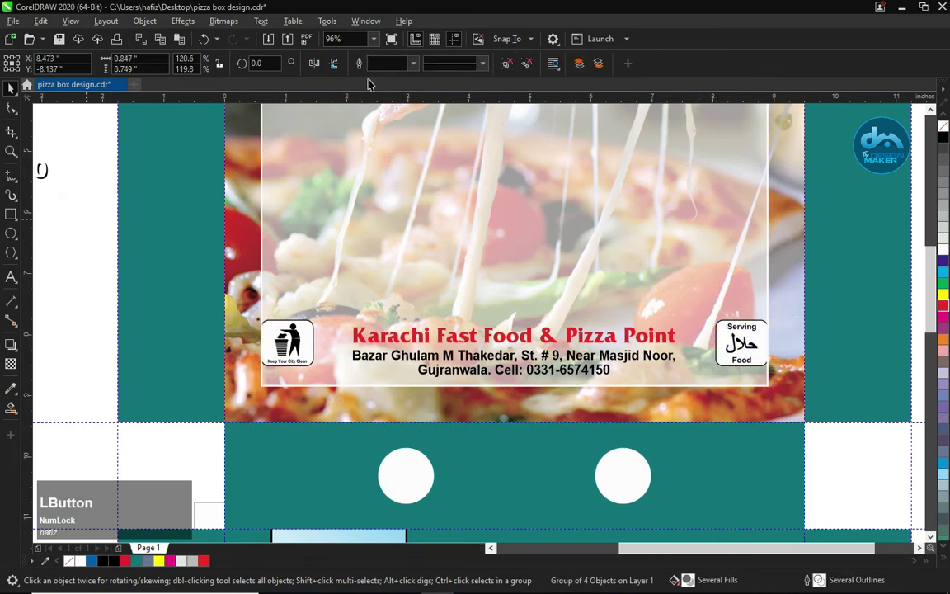
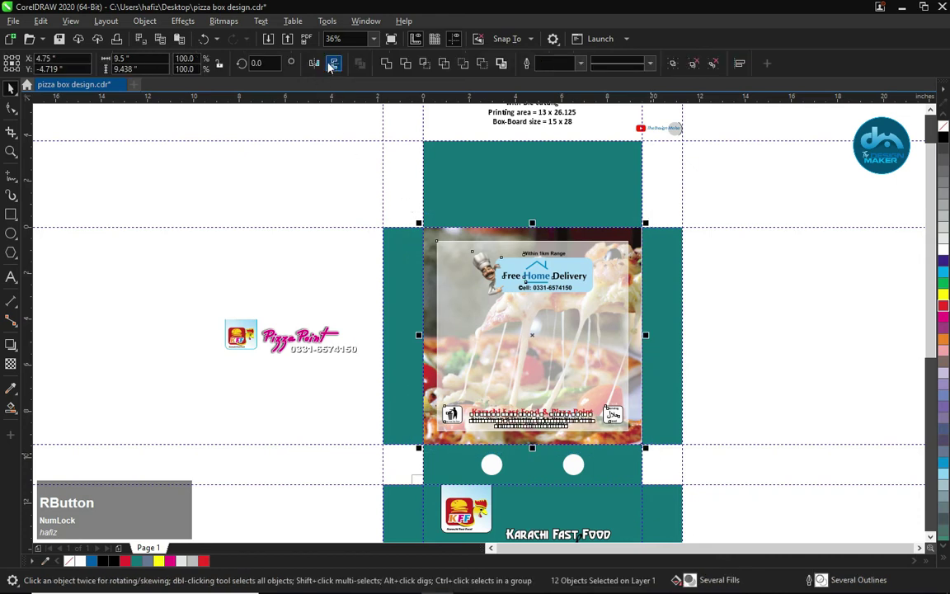
Step: Rotate the lid artwork 180° and set the title fill to Sky Blue
left_click(316, 70)
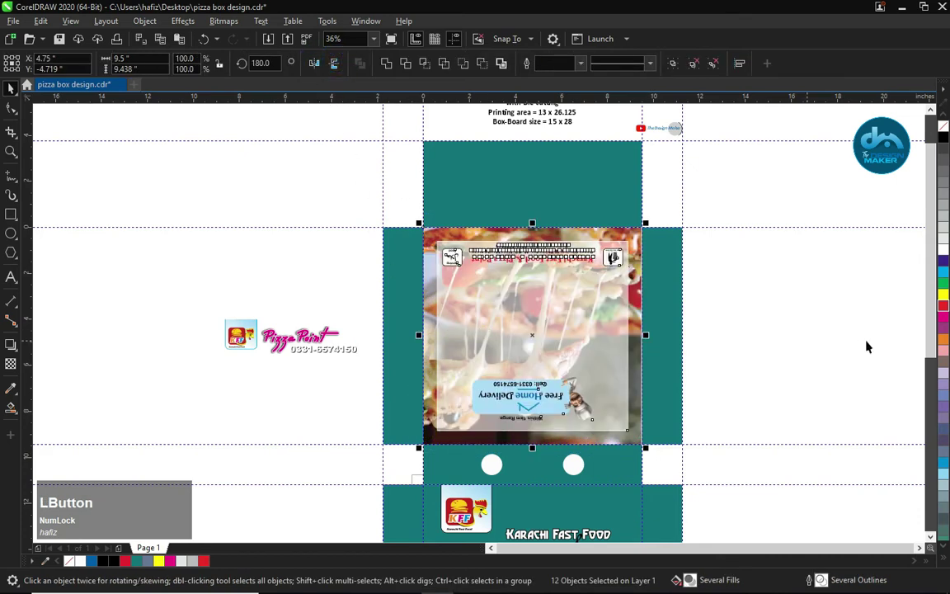
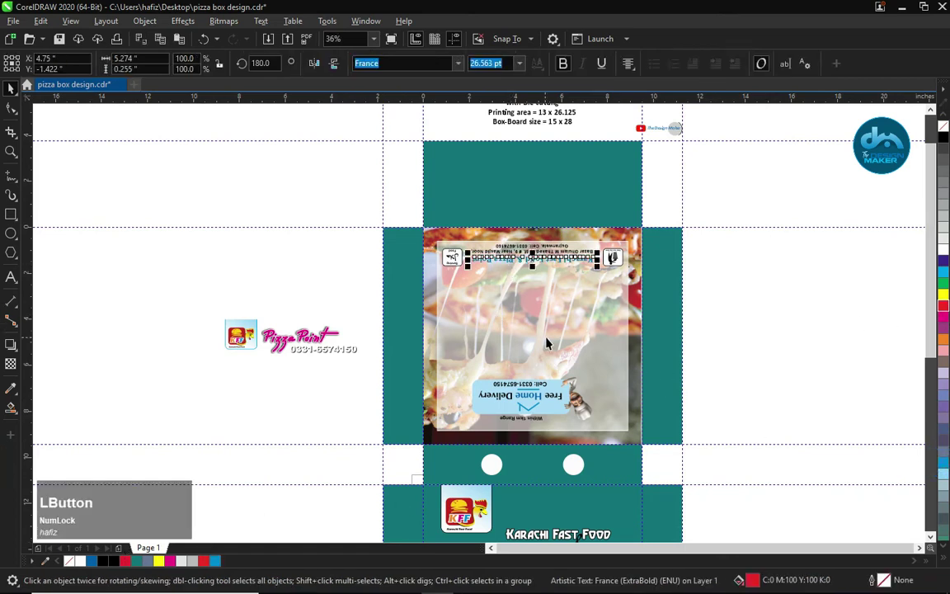
key("F11")
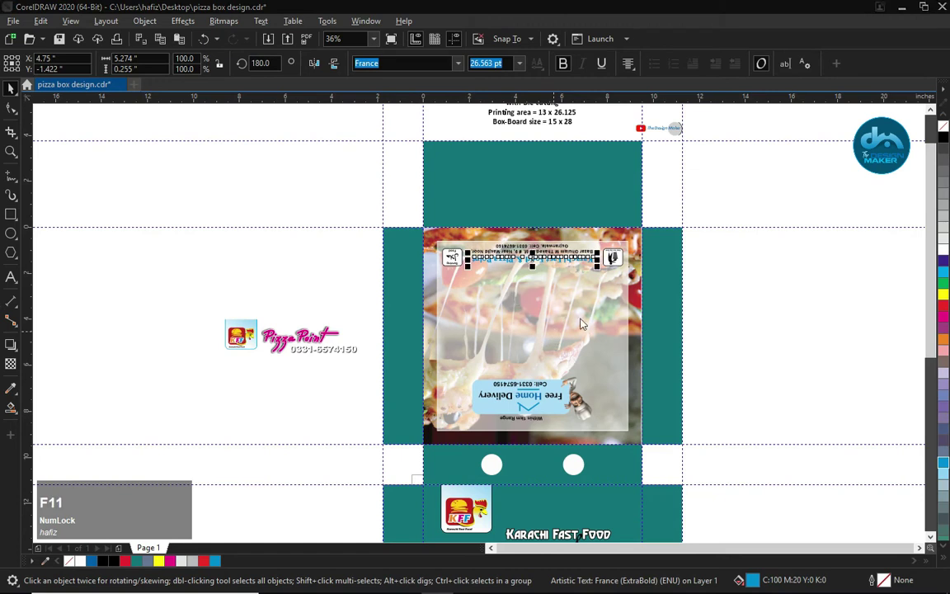
left_click(307, 187)
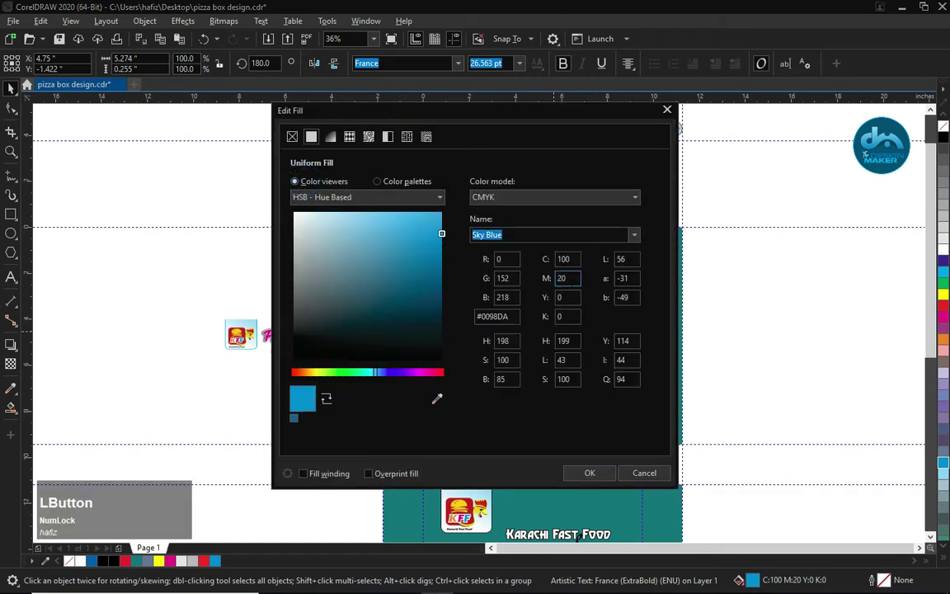
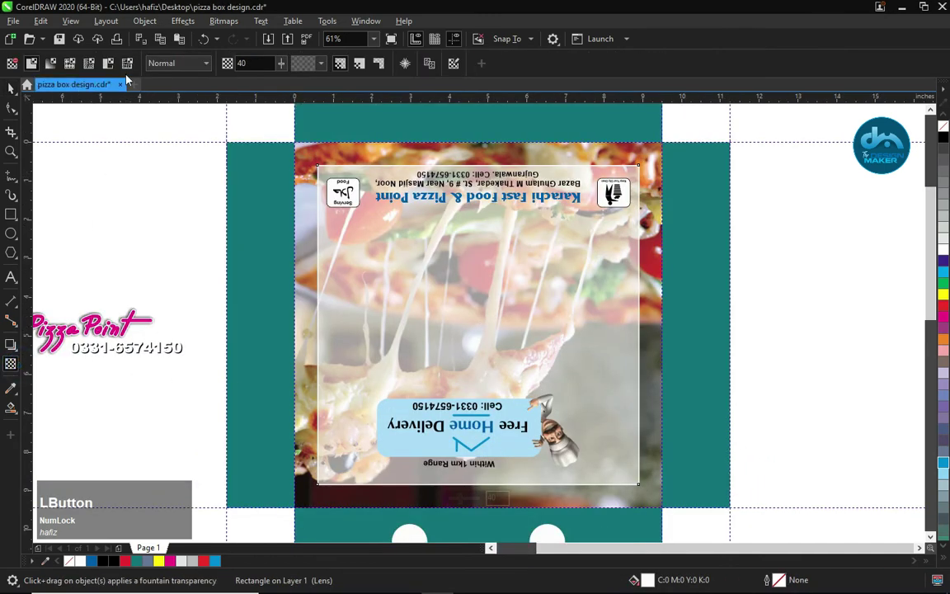
Step: Scale the white lens rectangle to 87.3% and view the whole box layout
key("KP_3")
key("KP_0")
key("KP_Enter")
key("space")
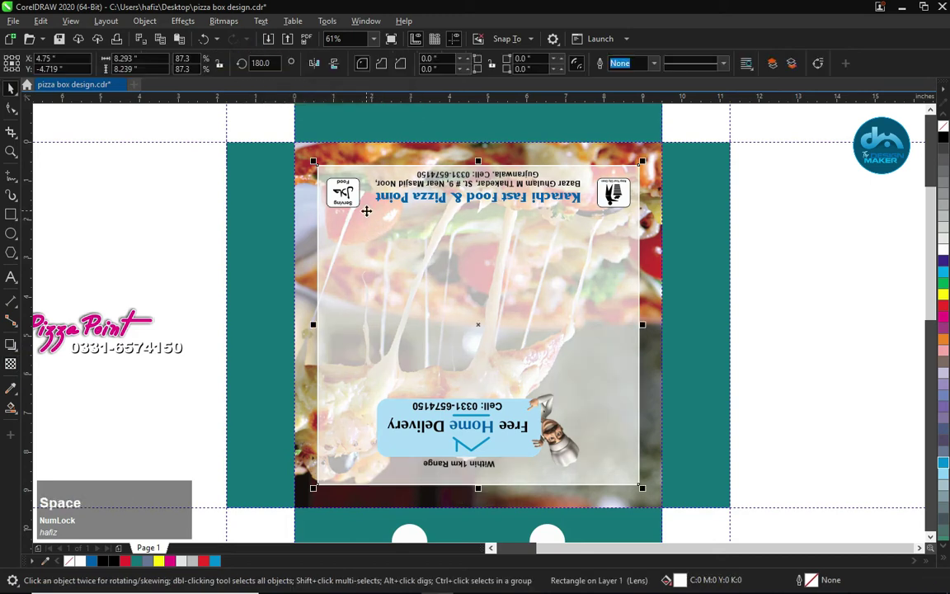
key("F4")
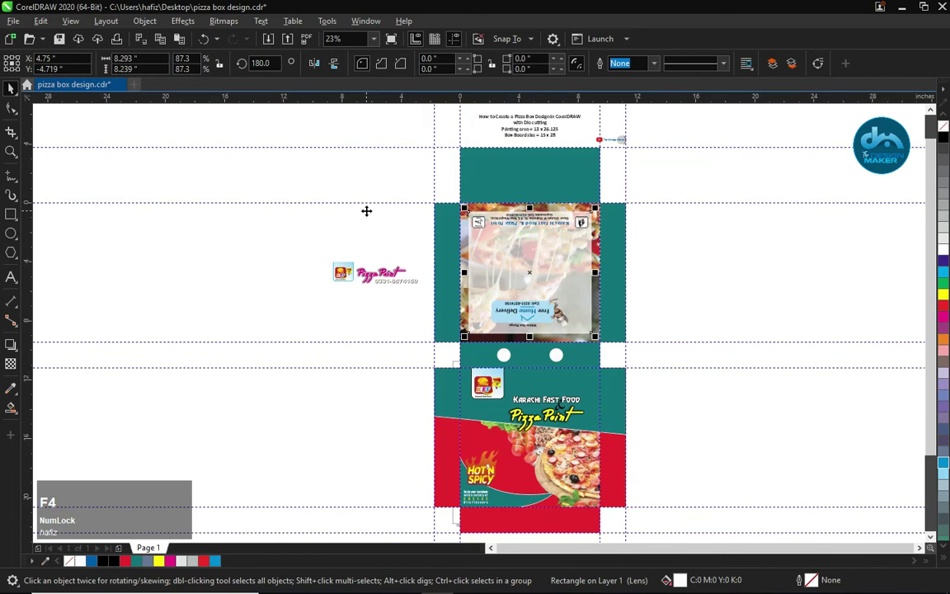
left_click(285, 233)
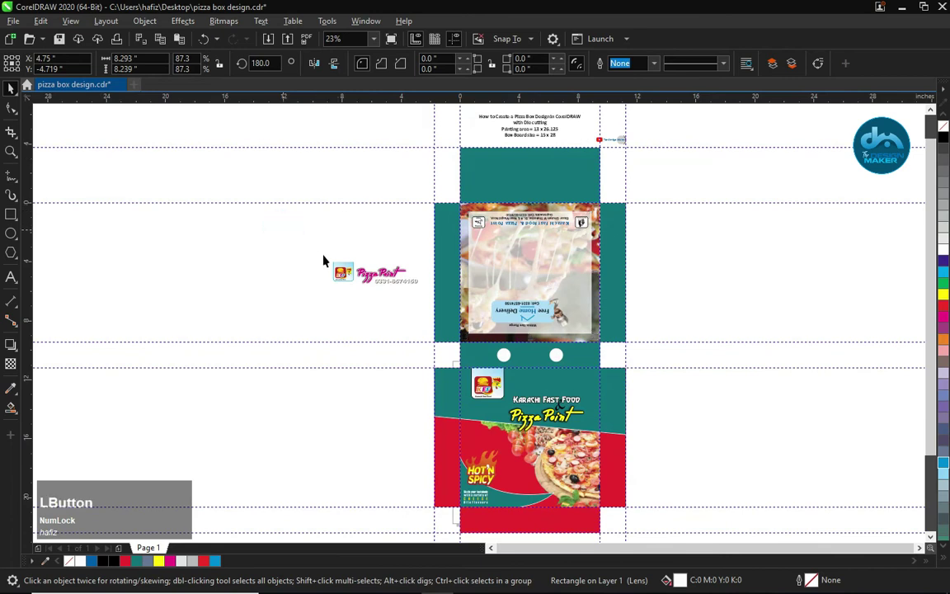
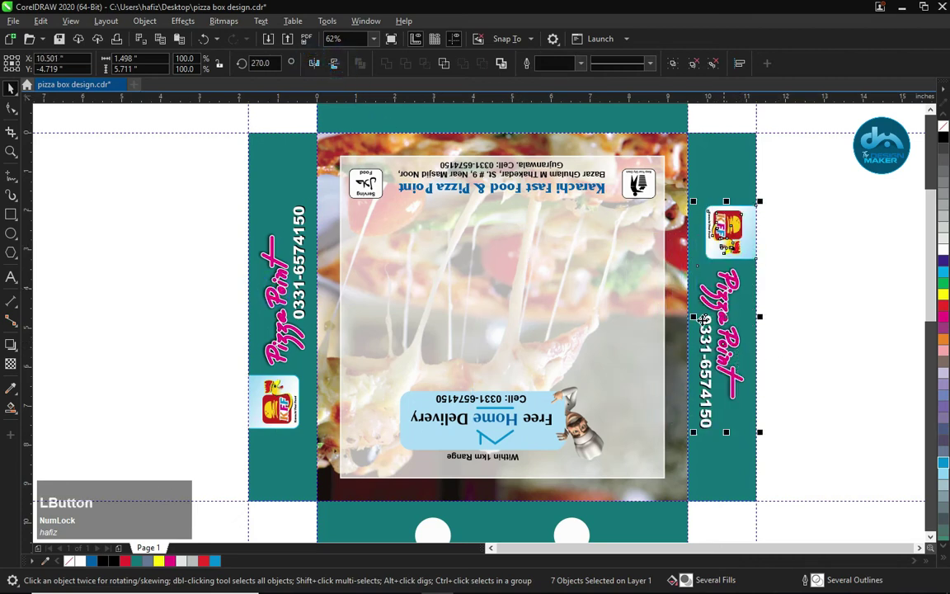
Step: Place rotated Pizza Point logo copies on both side flaps and the bottom flap
key("F4")
left_click(673, 302)
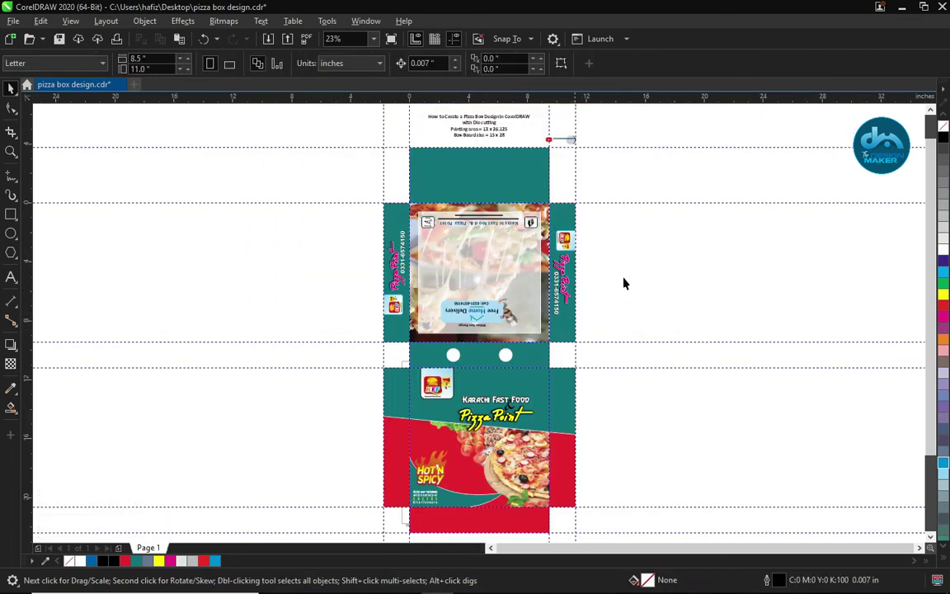
left_click(652, 275)
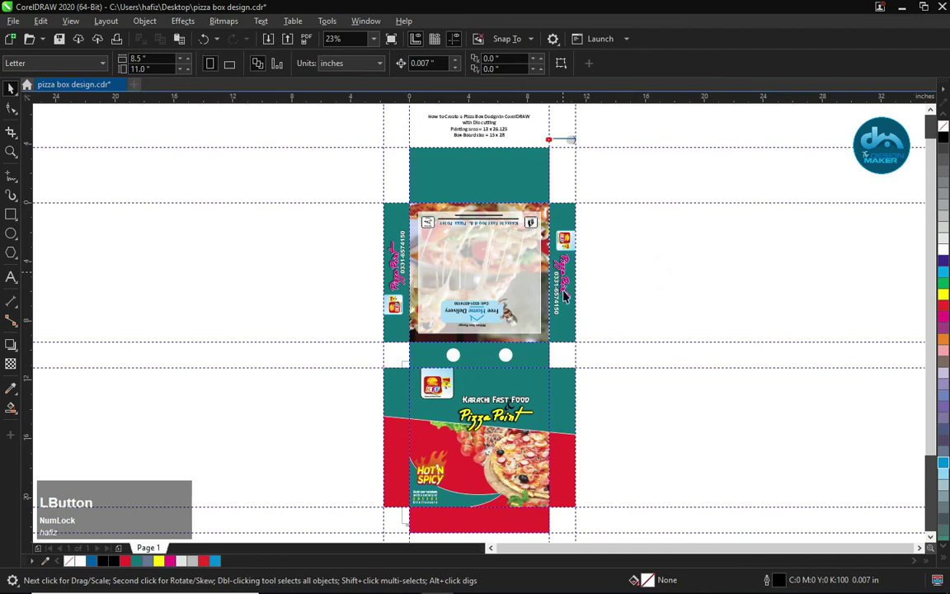
left_click(557, 293)
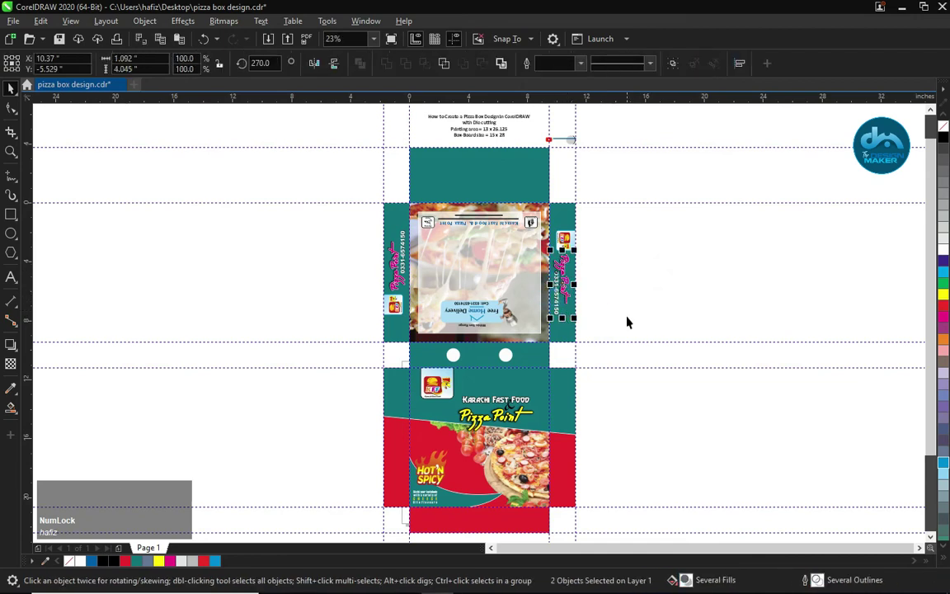
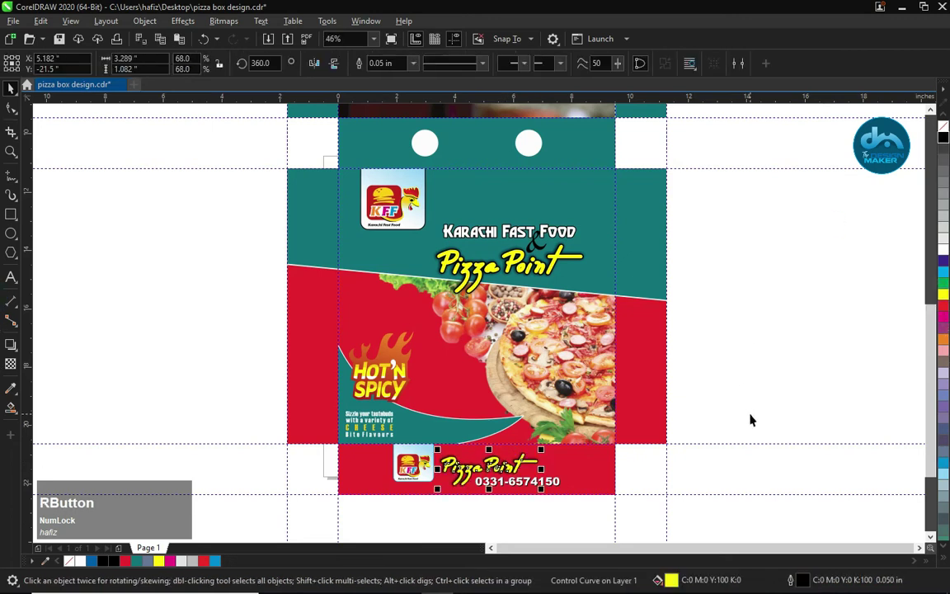
Step: Delete the teal swoosh curve under the Hot'N Spicy badge, undoing once to reselect it
left_click(746, 356)
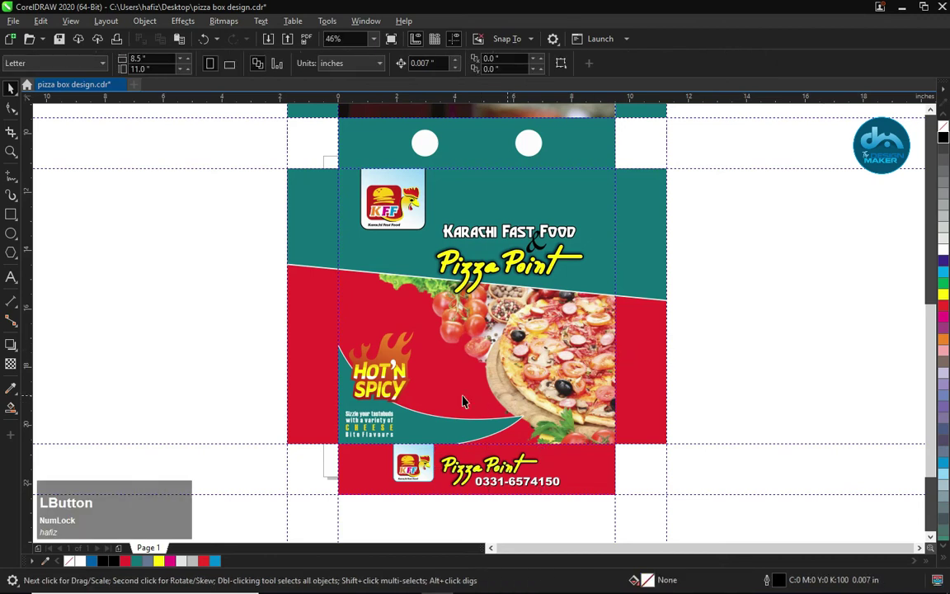
left_click(446, 422)
left_click(441, 435)
key("Delete")
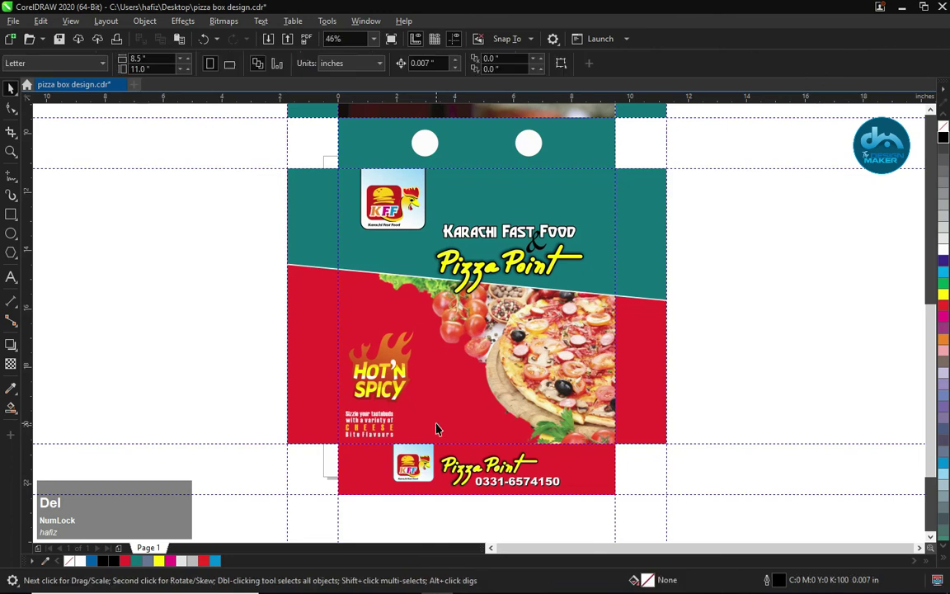
key("ctrl+Num_Lock")
key("ctrl+z")
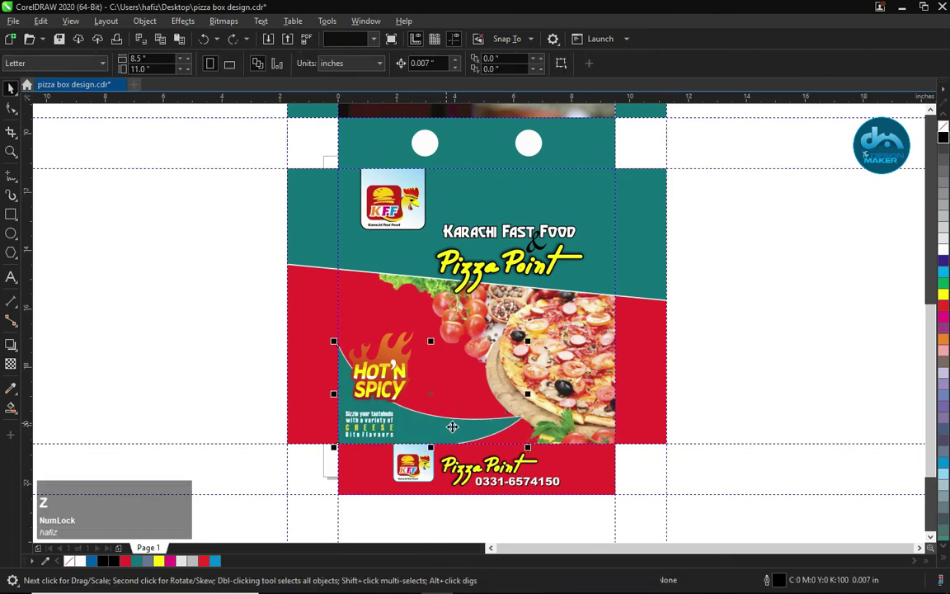
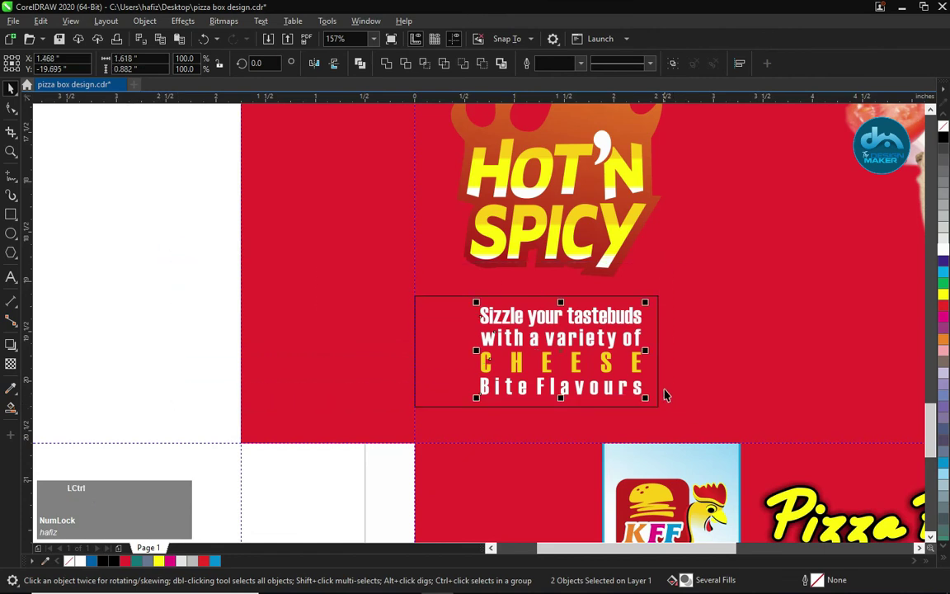
Step: Group the cheese tagline lines and draw a rounded teal box behind them
key("ctrl+g")
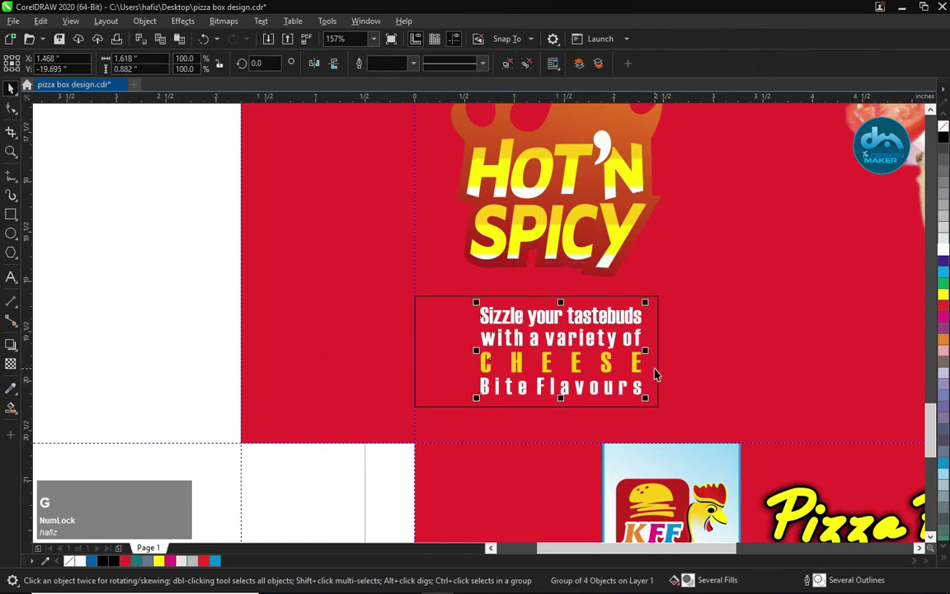
left_click(662, 370)
key("e")
left_click(661, 372)
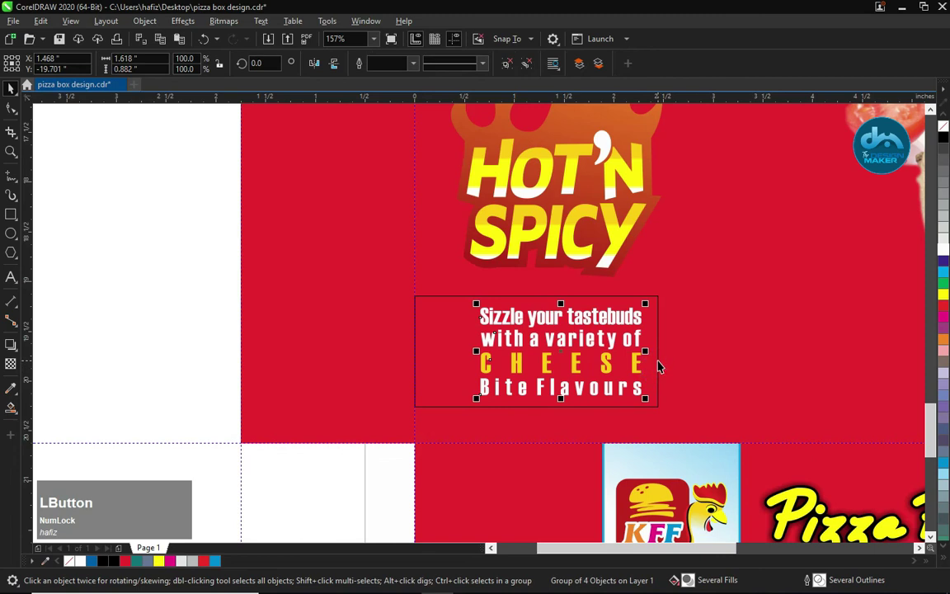
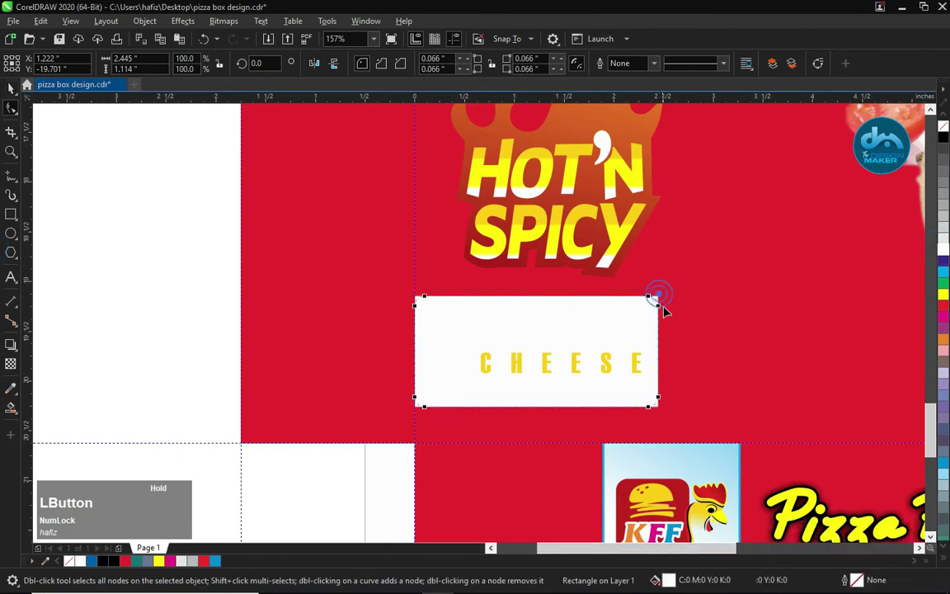
key("space")
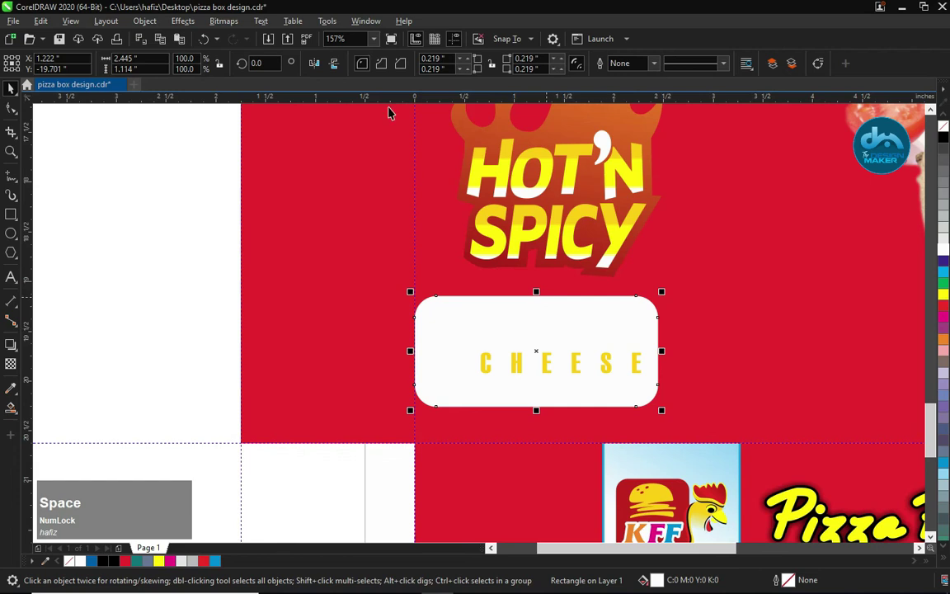
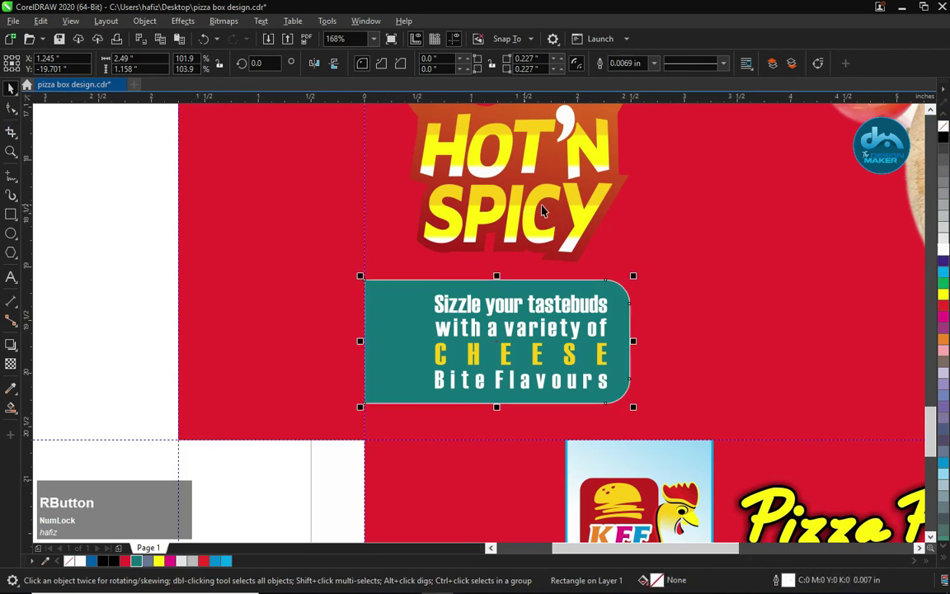
Step: Convert the teal box to curves and delete a left-edge node so only the right corners stay rounded
left_click(655, 65)
key("ctrl+q")
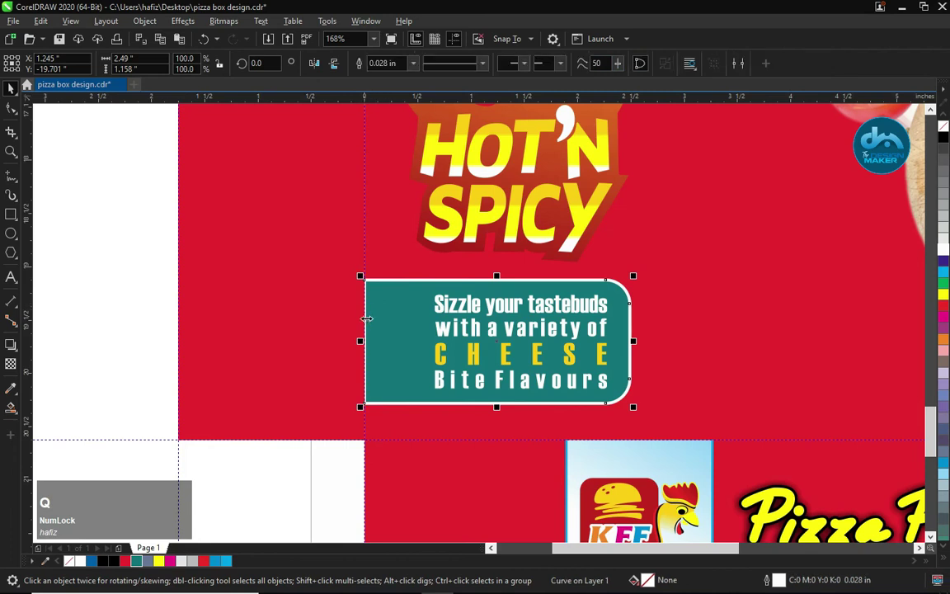
key("shift+Page_Up")
left_click(762, 561)
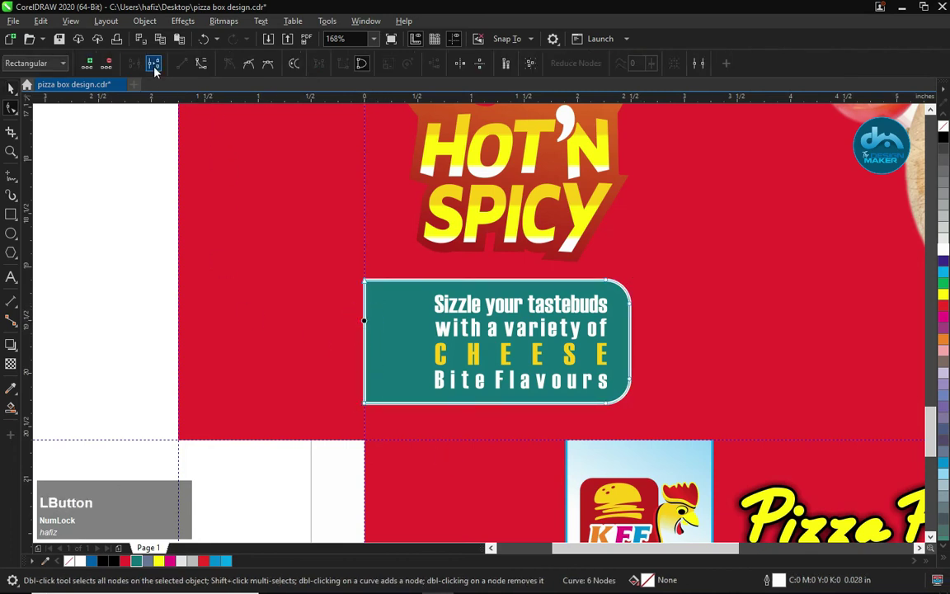
key("Delete")
key("space")
key("F4")
left_click(313, 286)
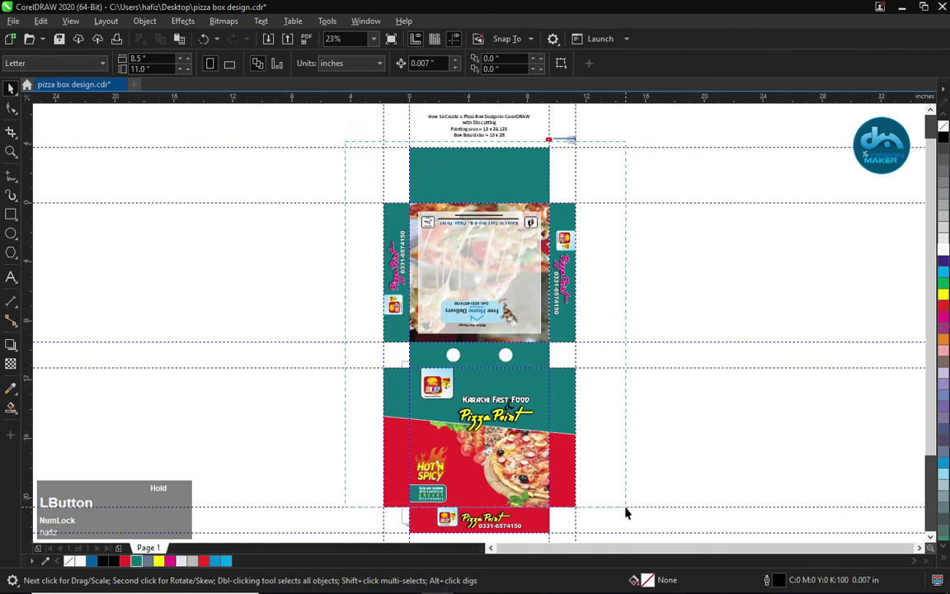
key("shift+F2")
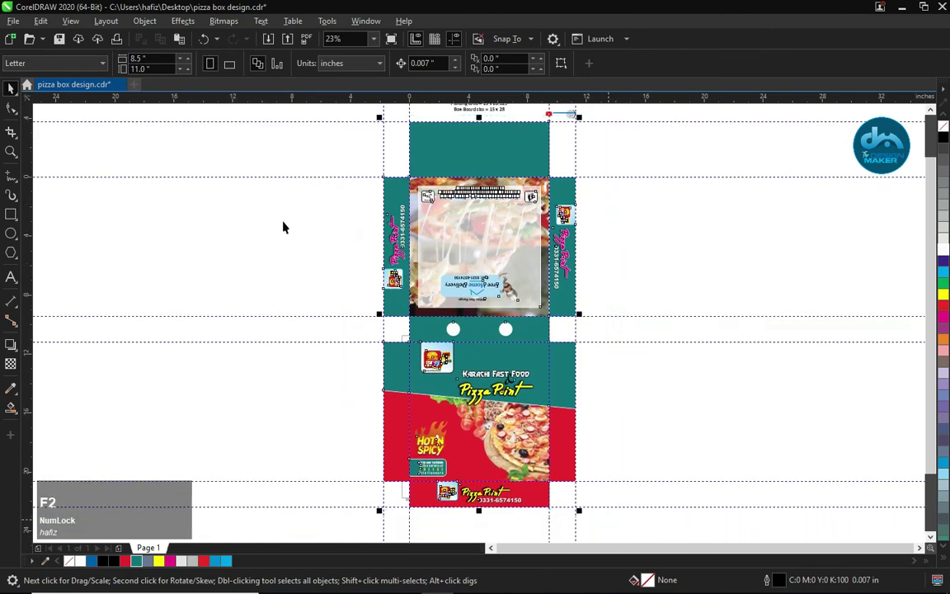
left_click(285, 223)
right_click(285, 221)
left_click(329, 231)
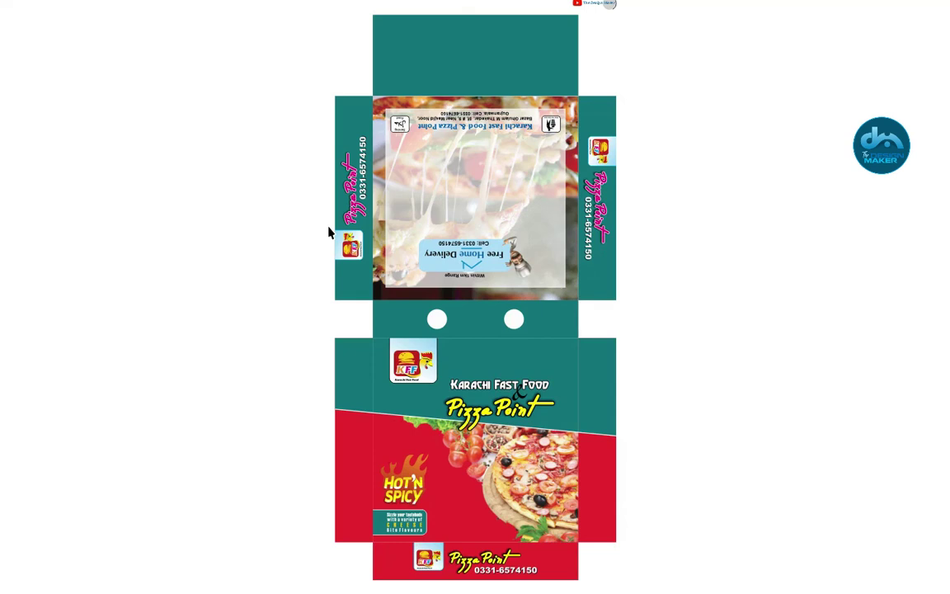